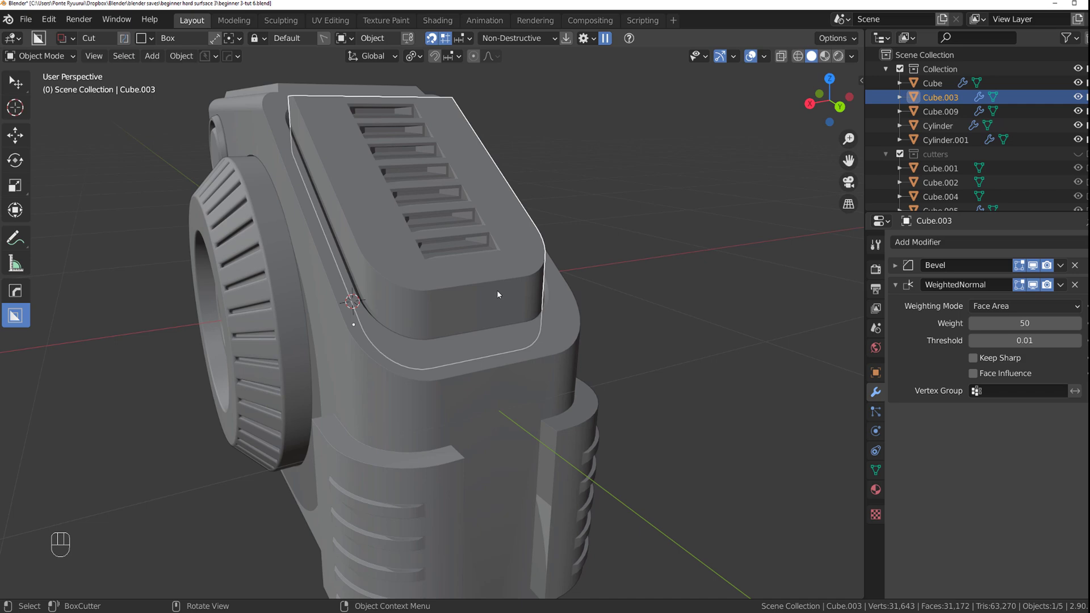
# - Pull back to view the whole tape measure and add a Mesh Plane as a floor
pyautogui.press('ctrl+`')
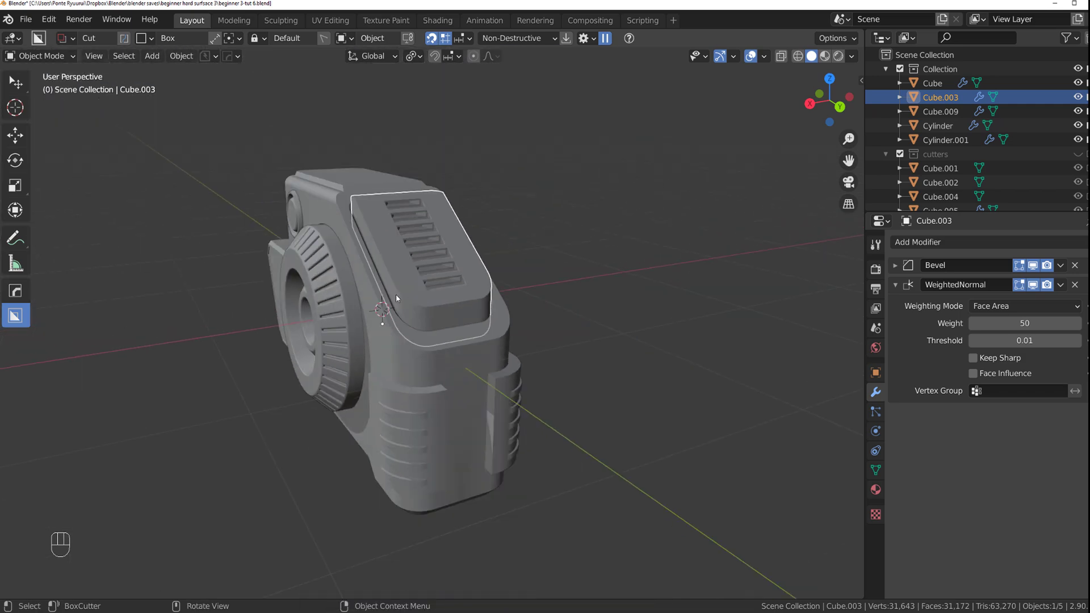
pyautogui.moveTo(408, 296); pyautogui.dragTo(501, 267)
pyautogui.click(545, 243)
pyautogui.moveTo(455, 280); pyautogui.dragTo(460, 280)
pyautogui.middleClick(497, 269)
pyautogui.moveTo(575, 296); pyautogui.dragTo(518, 288)
pyautogui.moveTo(552, 292); pyautogui.dragTo(526, 335)
pyautogui.moveTo(525, 306); pyautogui.dragTo(509, 294)
pyautogui.press('shift+a')
# - Scale the plane into a big floor and switch to the Left preset viewpoint
pyautogui.press('s')
pyautogui.press('`')
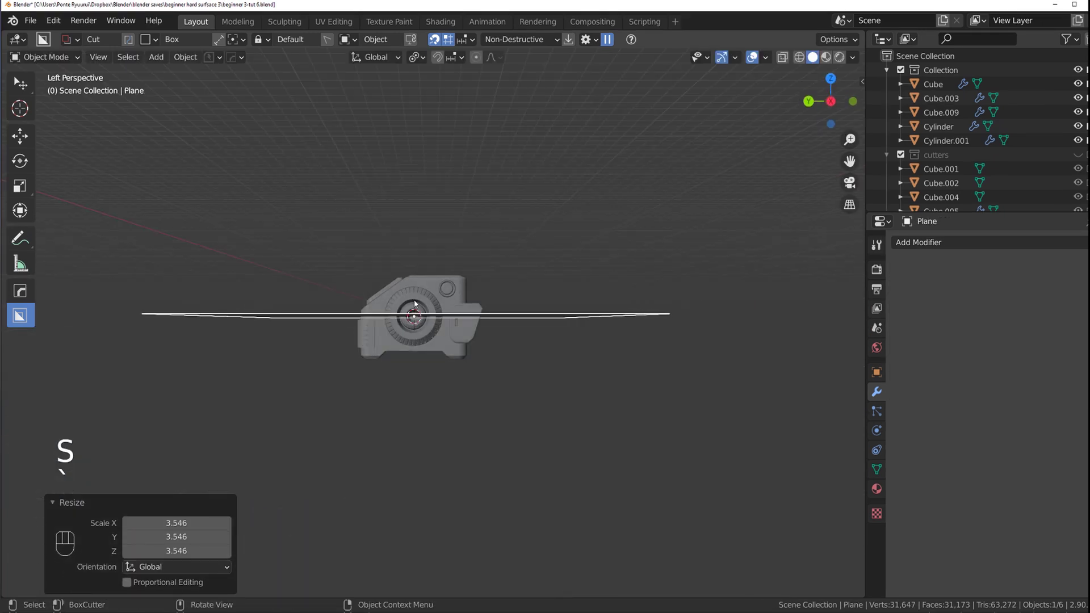
pyautogui.press('`')
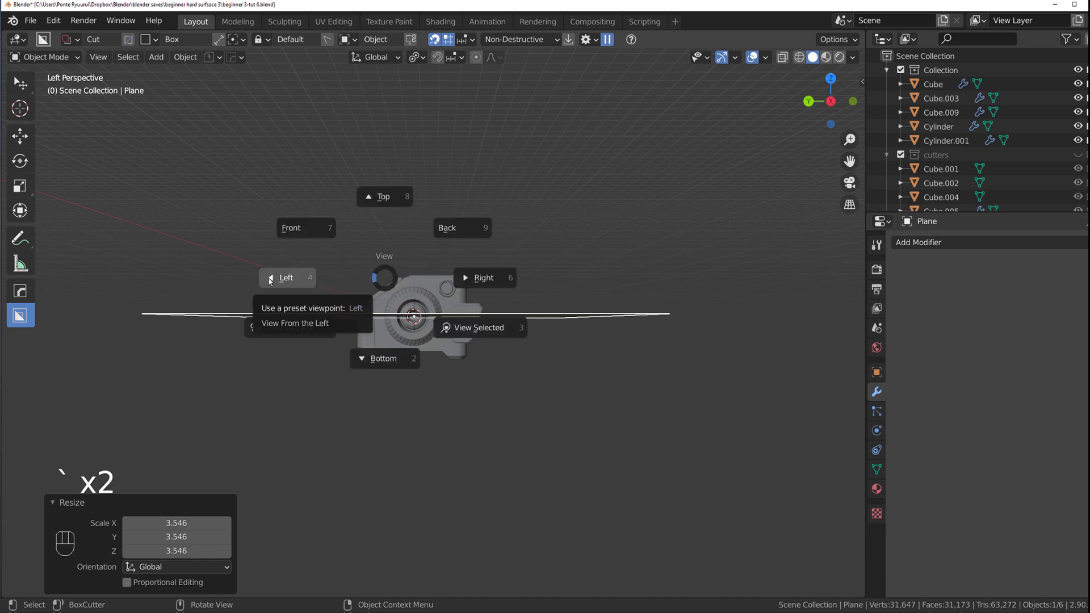
pyautogui.press('KP_5')
pyautogui.middleClick(410, 259)
pyautogui.middleClick(504, 252)
# - Move the floor down along Z until it sits at the tape measure's base
pyautogui.press('g')
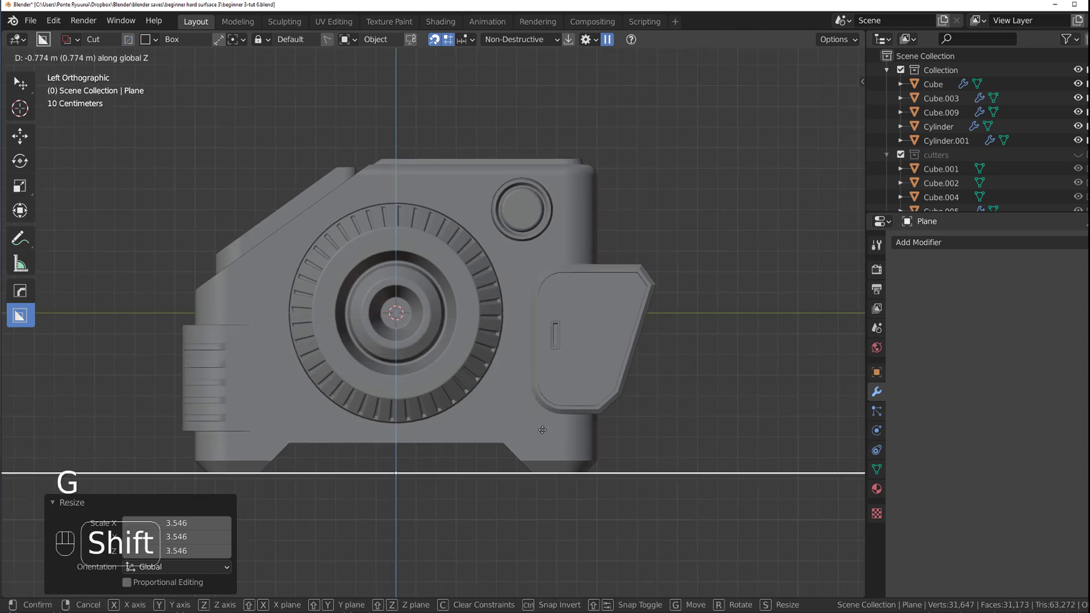
pyautogui.click(418, 242)
pyautogui.click(443, 278)
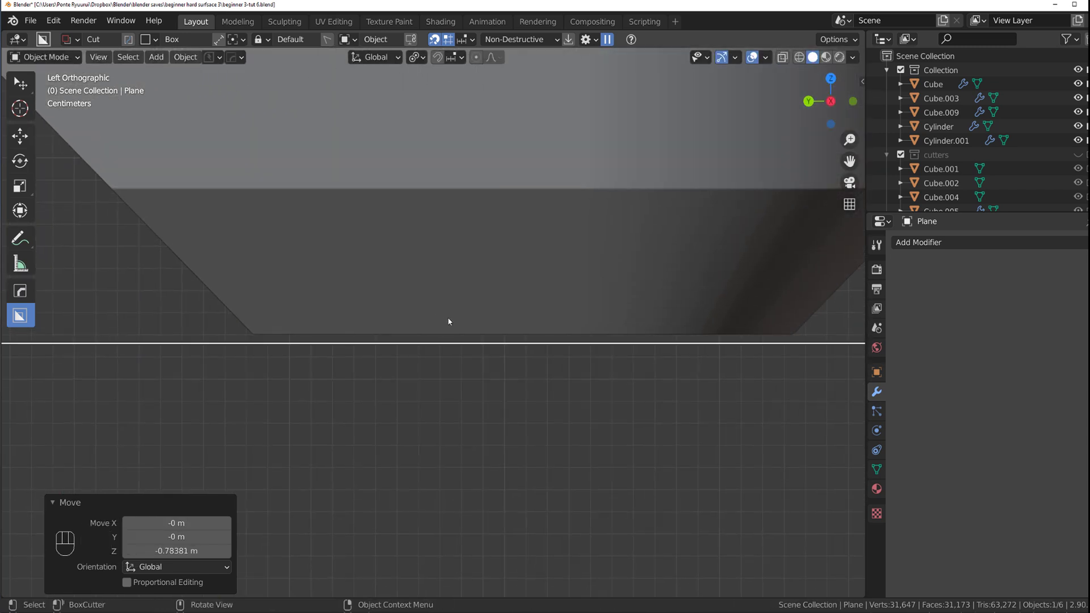
pyautogui.press('g')
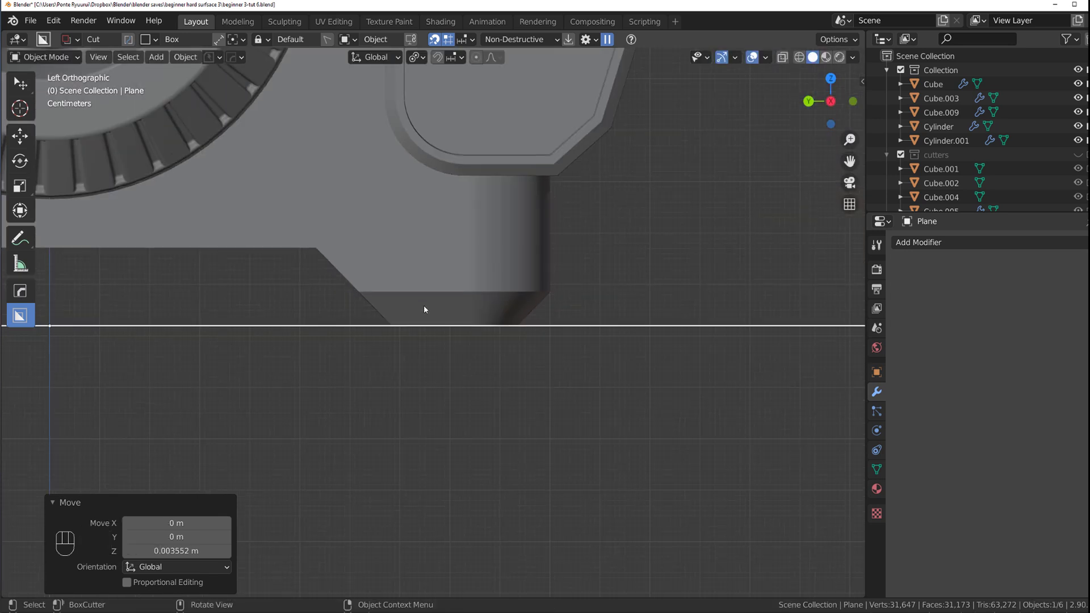
pyautogui.moveTo(407, 265); pyautogui.dragTo(440, 273)
pyautogui.press('KP_5')
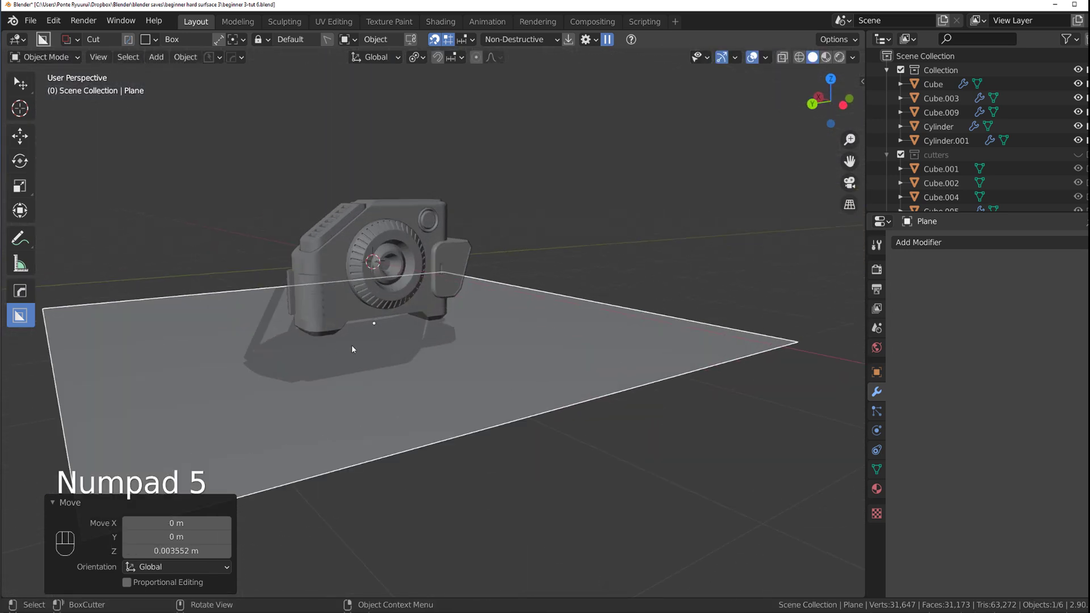
# - Add a Solidify modifier to the floor via the HOps Q menu with 0.011 m thickness
pyautogui.middleClick(420, 251)
pyautogui.press('q')
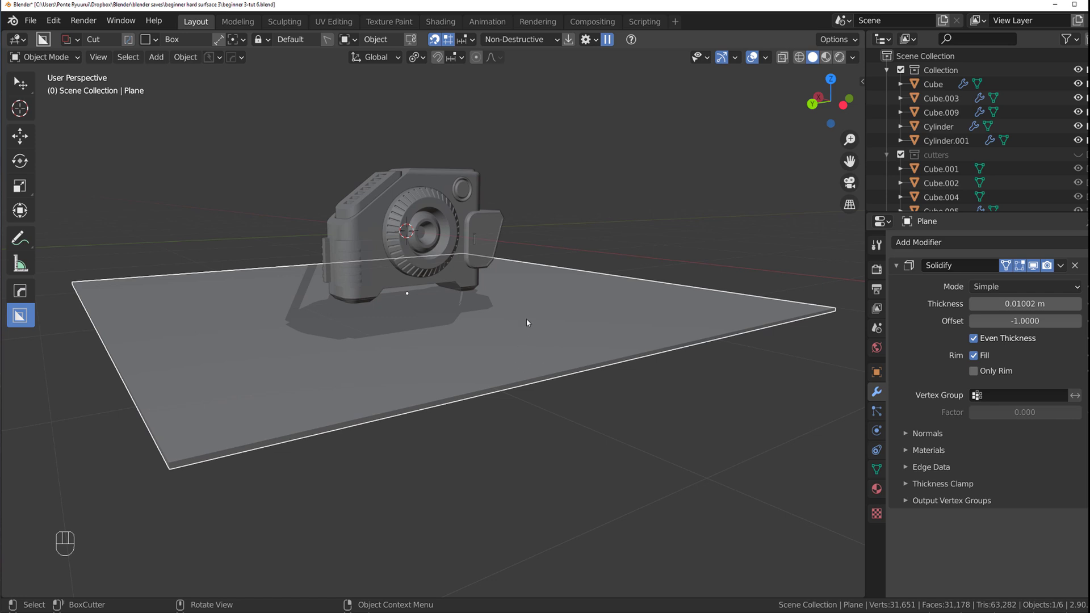
pyautogui.press('ctrl+z')
pyautogui.moveTo(971, 242); pyautogui.dragTo(861, 466)
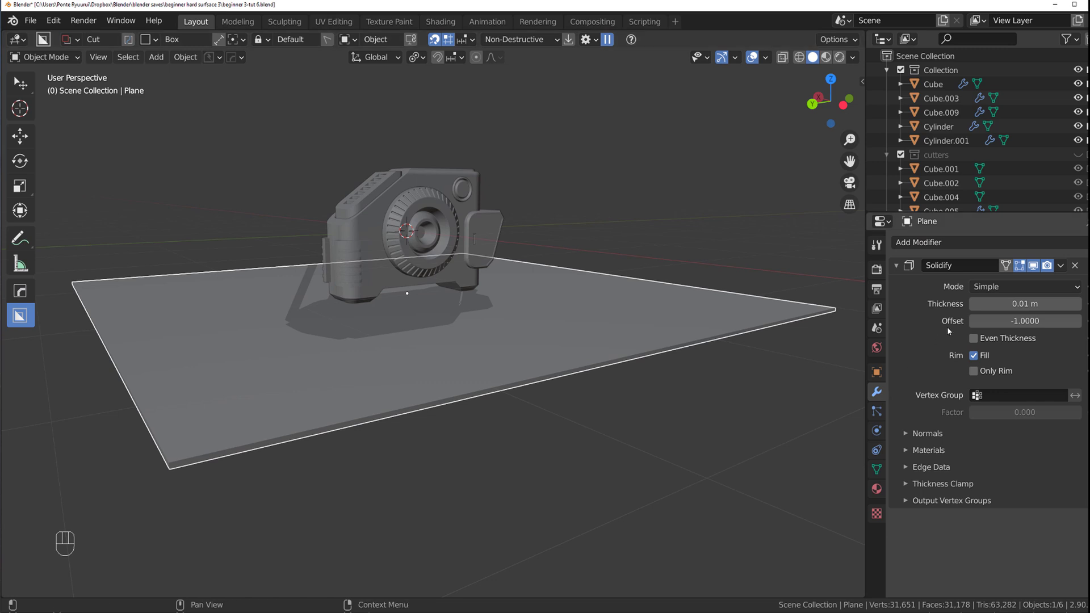
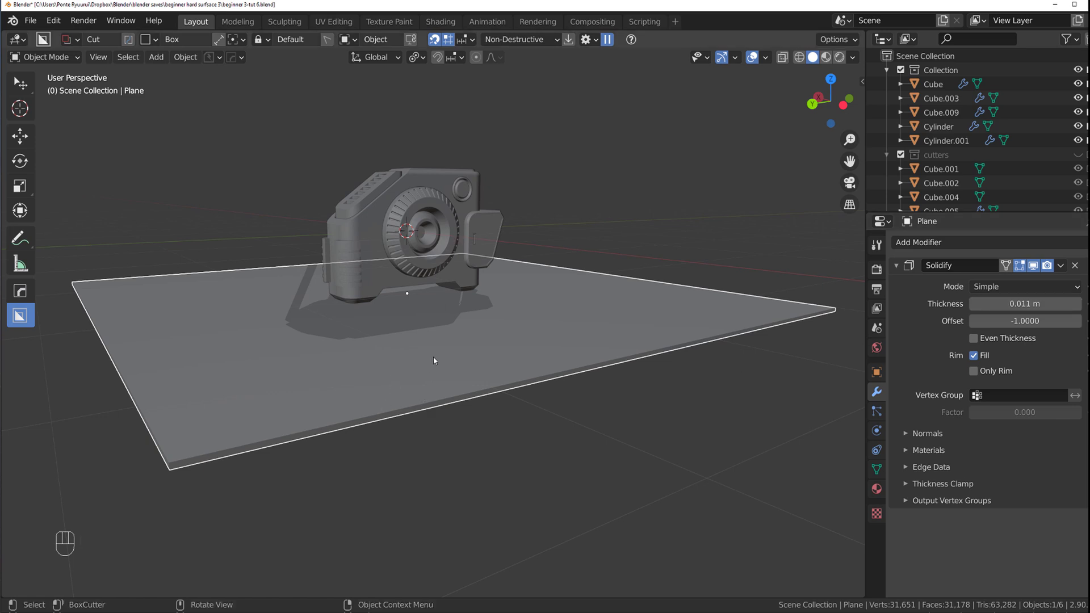
pyautogui.moveTo(410, 328); pyautogui.dragTo(459, 349)
pyautogui.click(608, 274)
pyautogui.click(565, 287)
# - Scale the floor up so it extends well around the model
pyautogui.moveTo(537, 290); pyautogui.dragTo(626, 319)
pyautogui.press('s')
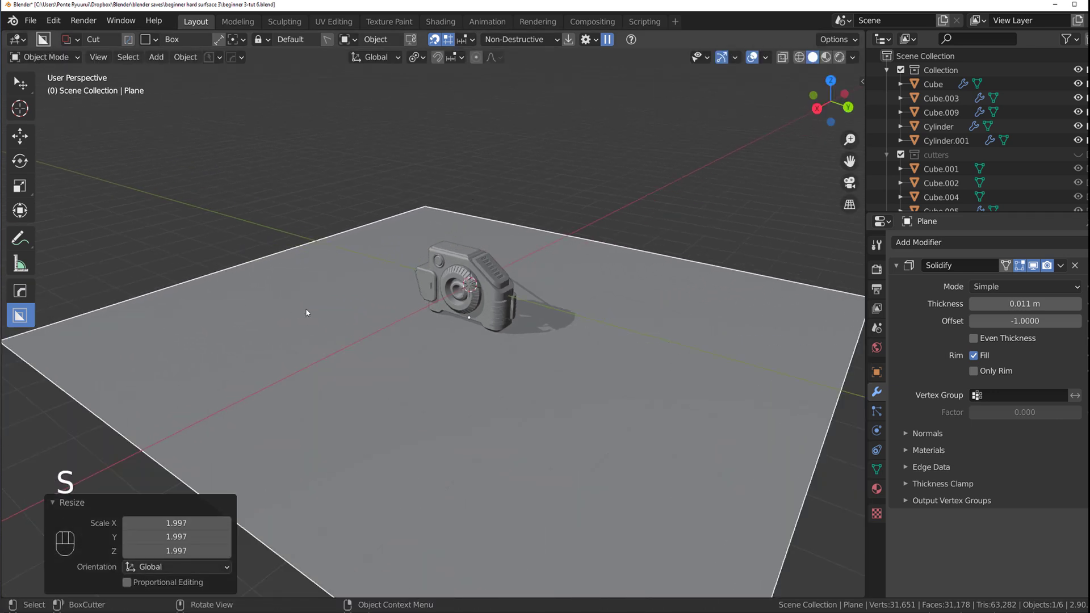
pyautogui.moveTo(419, 312); pyautogui.dragTo(462, 300)
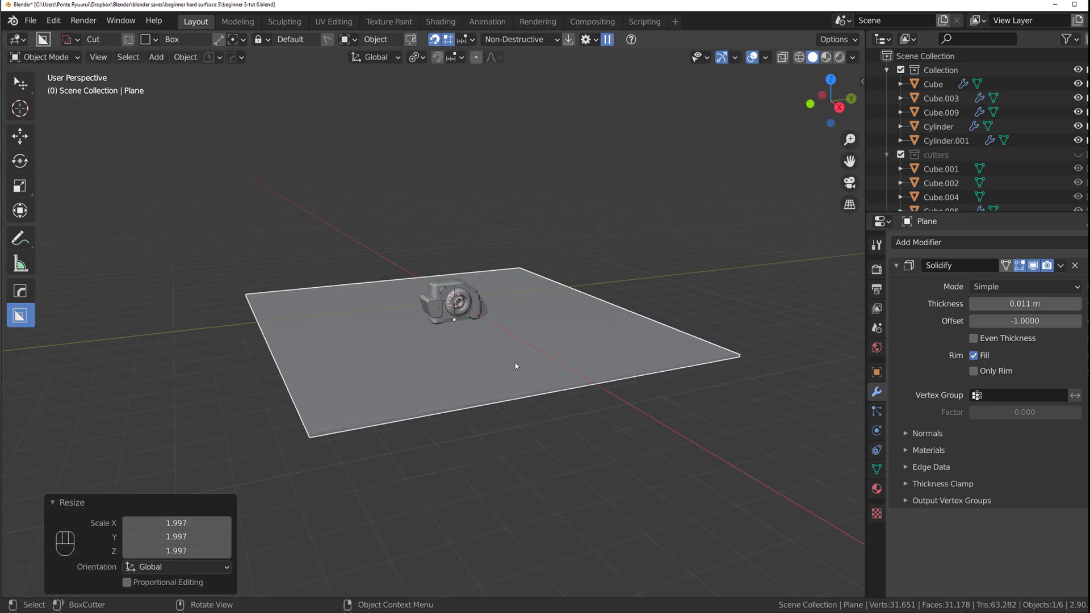
# - Duplicate the floor and rotate the copy -90° around X so it stands upright
pyautogui.press('shift+d')
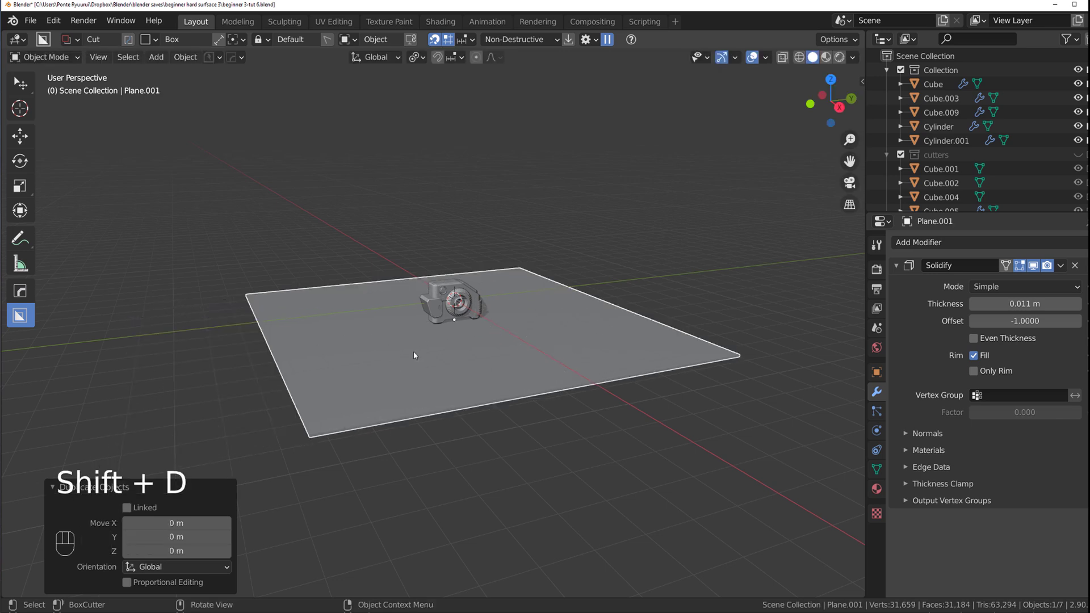
pyautogui.click(598, 279)
pyautogui.press('g')
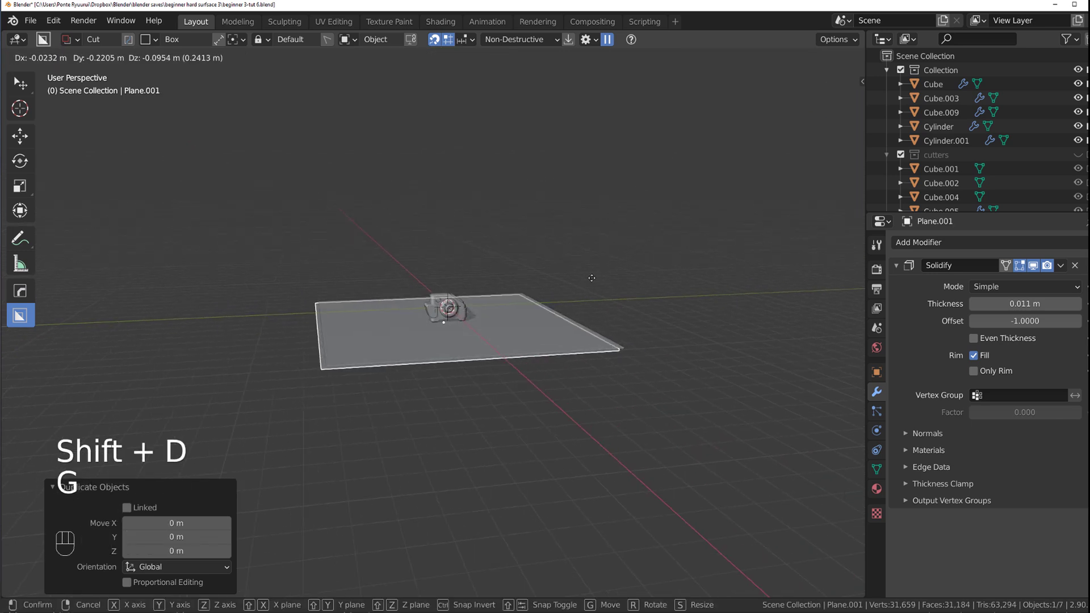
pyautogui.press('r')
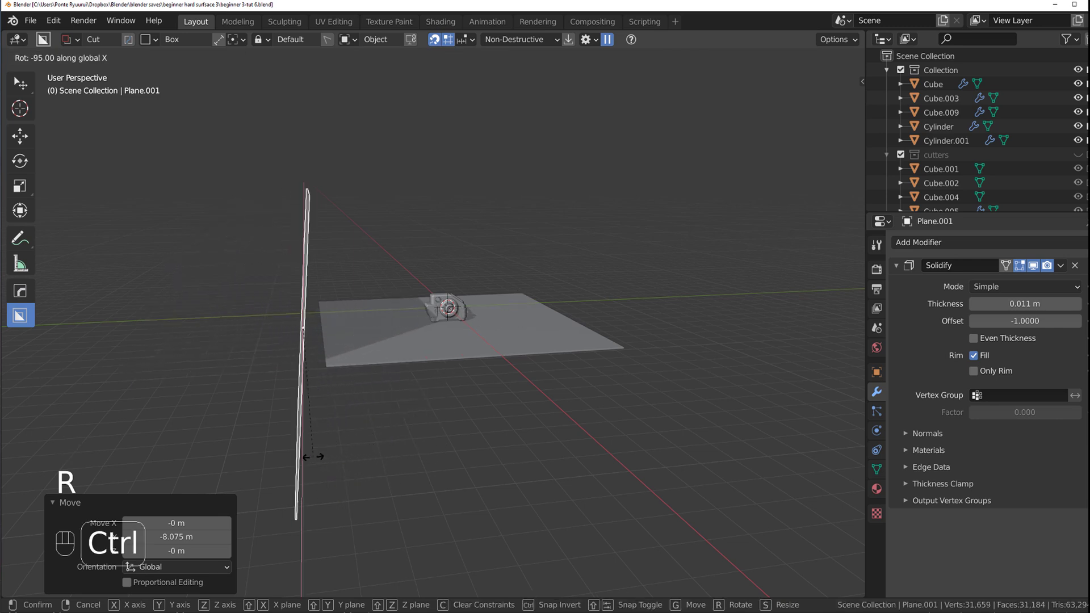
pyautogui.moveTo(276, 406); pyautogui.dragTo(260, 403)
pyautogui.click(397, 369)
# - Move the upright plane behind the tape measure as a backdrop wall
pyautogui.press('s')
pyautogui.click(477, 372)
pyautogui.middleClick(505, 378)
pyautogui.click(477, 369)
pyautogui.moveTo(474, 363); pyautogui.dragTo(465, 379)
pyautogui.moveTo(432, 374); pyautogui.dragTo(475, 355)
# - Orbit around to check the wall placement against the model
pyautogui.moveTo(488, 334); pyautogui.dragTo(528, 345)
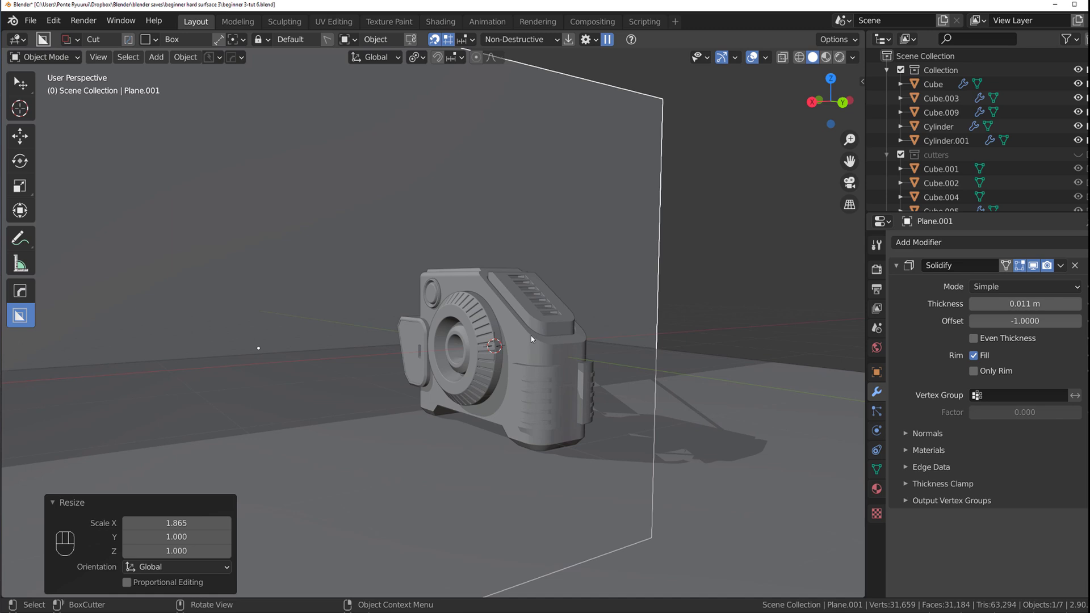
pyautogui.moveTo(538, 342); pyautogui.dragTo(560, 342)
pyautogui.click(446, 215)
pyautogui.moveTo(482, 305); pyautogui.dragTo(493, 336)
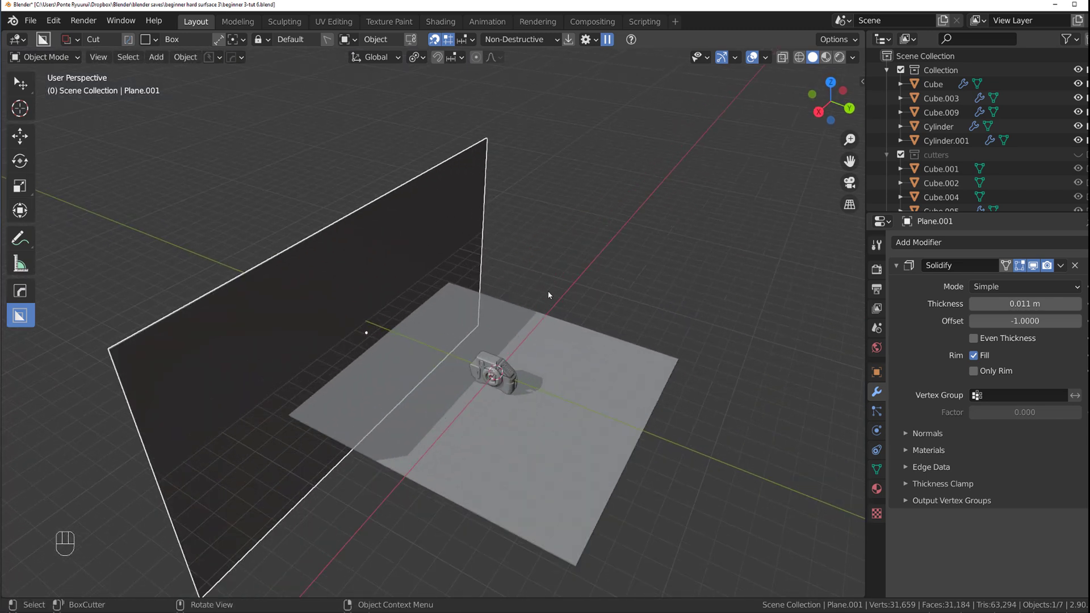
pyautogui.middleClick(501, 353)
pyautogui.click(477, 334)
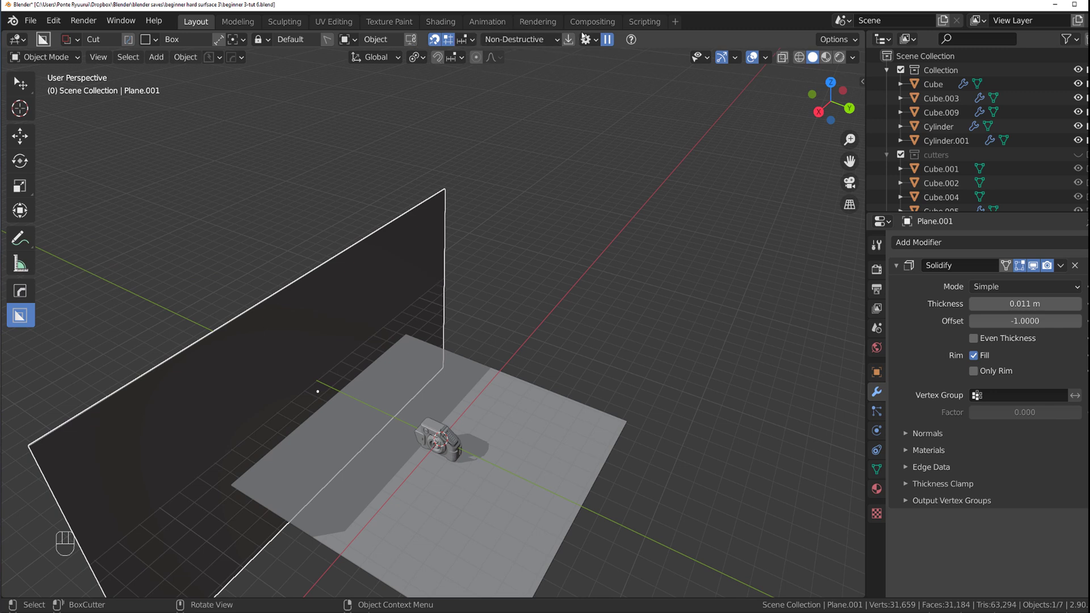
pyautogui.moveTo(421, 64); pyautogui.dragTo(449, 96)
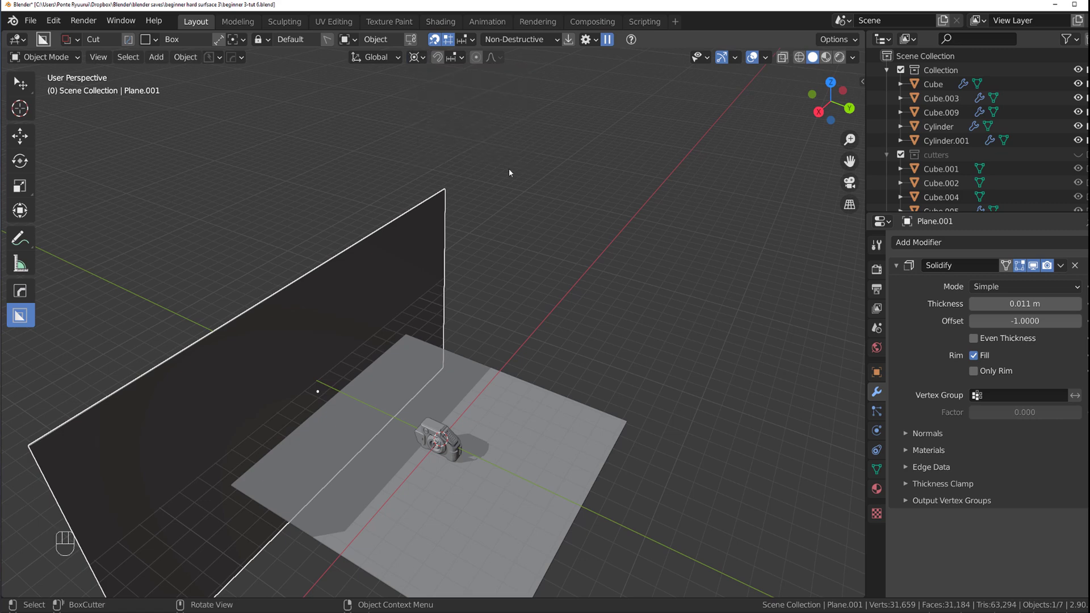
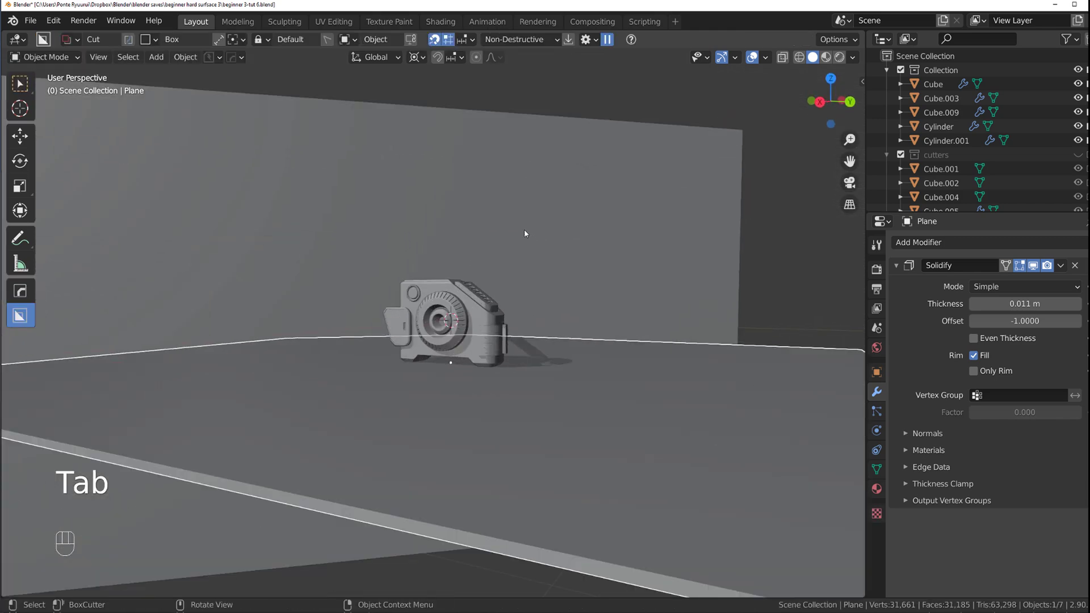
# - Select the old camera at the scene origin and delete it
pyautogui.press('shift+a')
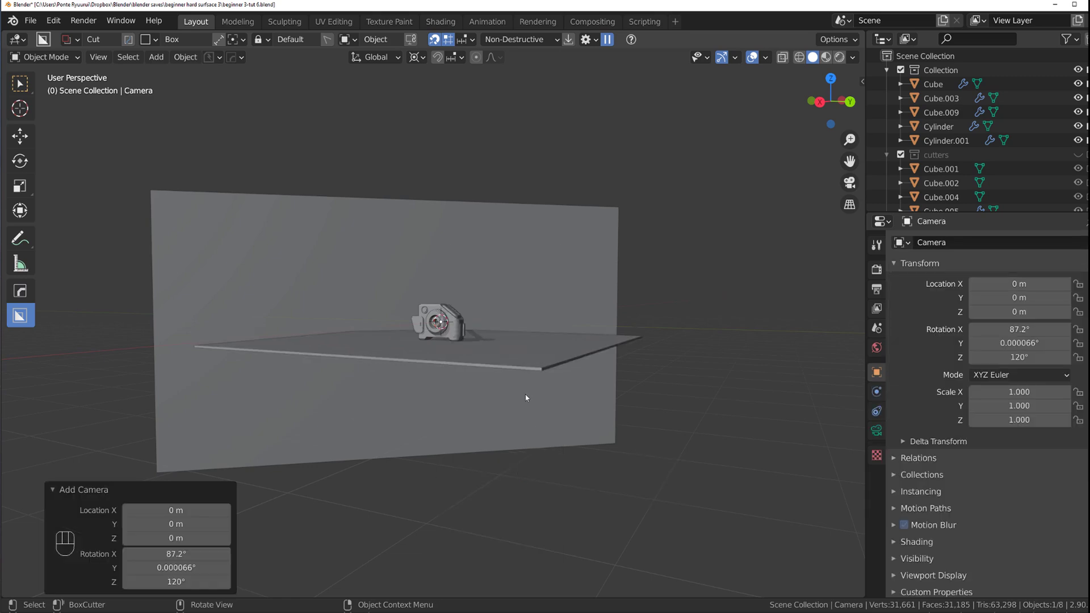
pyautogui.click(515, 341)
pyautogui.moveTo(552, 342); pyautogui.dragTo(556, 340)
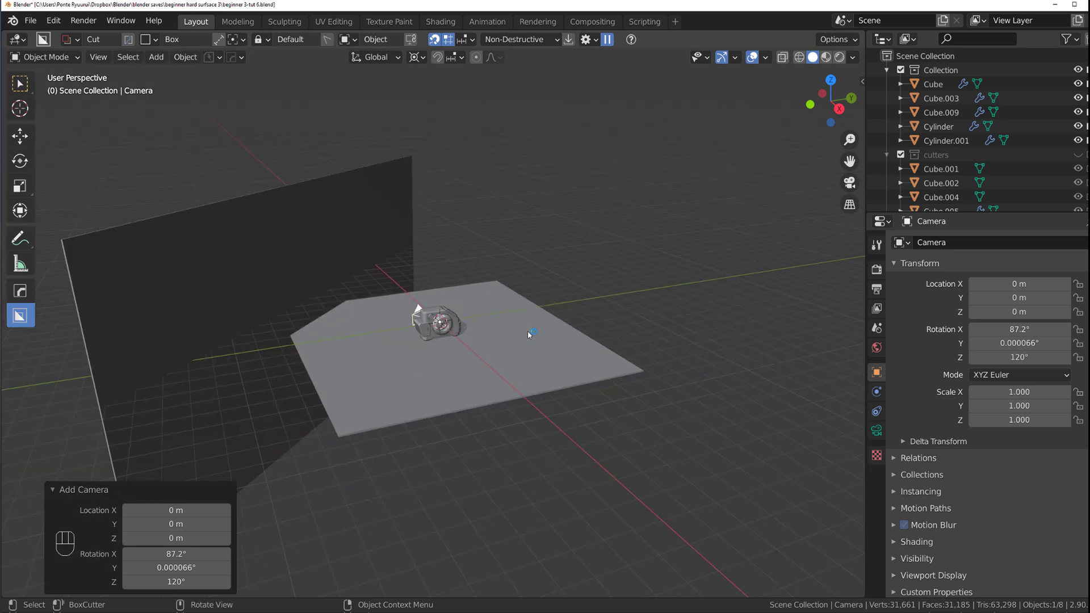
pyautogui.moveTo(530, 335); pyautogui.dragTo(522, 347)
pyautogui.click(514, 356)
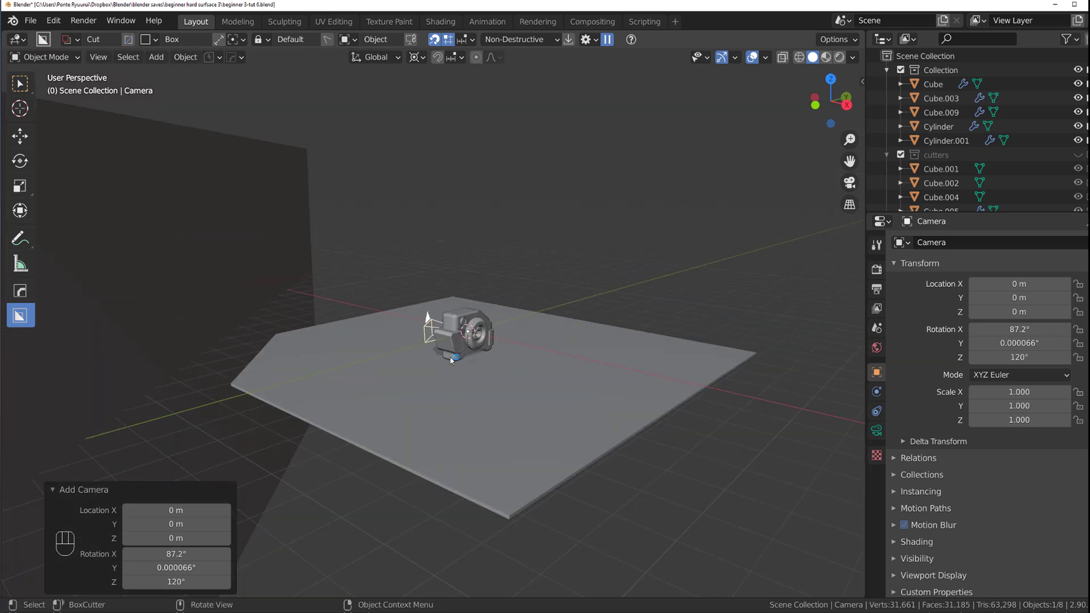
pyautogui.press('g')
pyautogui.press('x')
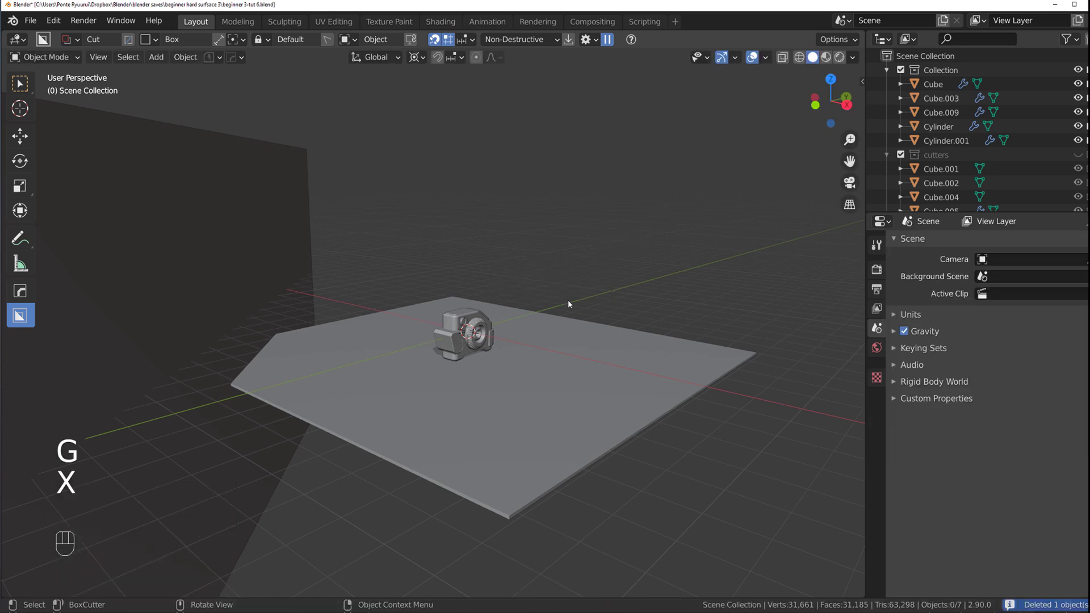
# - Navigate the viewport to a close-up framing of the tape measure's front
pyautogui.moveTo(626, 323); pyautogui.dragTo(475, 314)
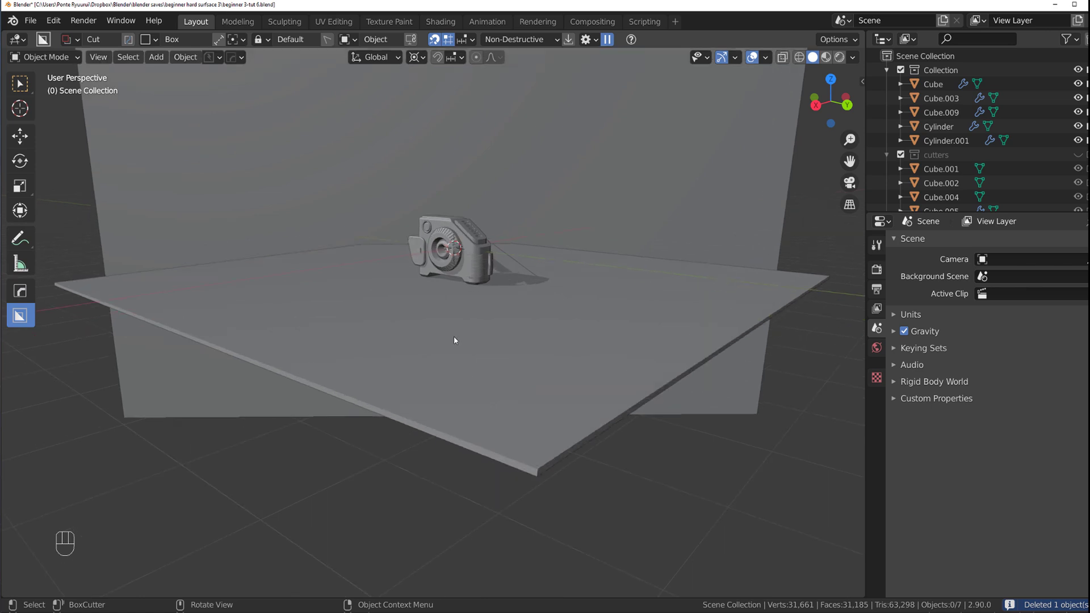
pyautogui.moveTo(462, 366); pyautogui.dragTo(461, 404)
pyautogui.click(468, 377)
pyautogui.click(531, 349)
pyautogui.click(518, 372)
pyautogui.click(442, 346)
pyautogui.click(480, 390)
pyautogui.middleClick(463, 365)
pyautogui.middleClick(461, 356)
pyautogui.middleClick(471, 380)
pyautogui.moveTo(490, 352); pyautogui.dragTo(473, 330)
pyautogui.click(481, 339)
pyautogui.click(434, 364)
pyautogui.moveTo(413, 368); pyautogui.dragTo(480, 363)
# - Align the new camera to the view, lock it to the view and reframe the shot
pyautogui.press('Page_Down')
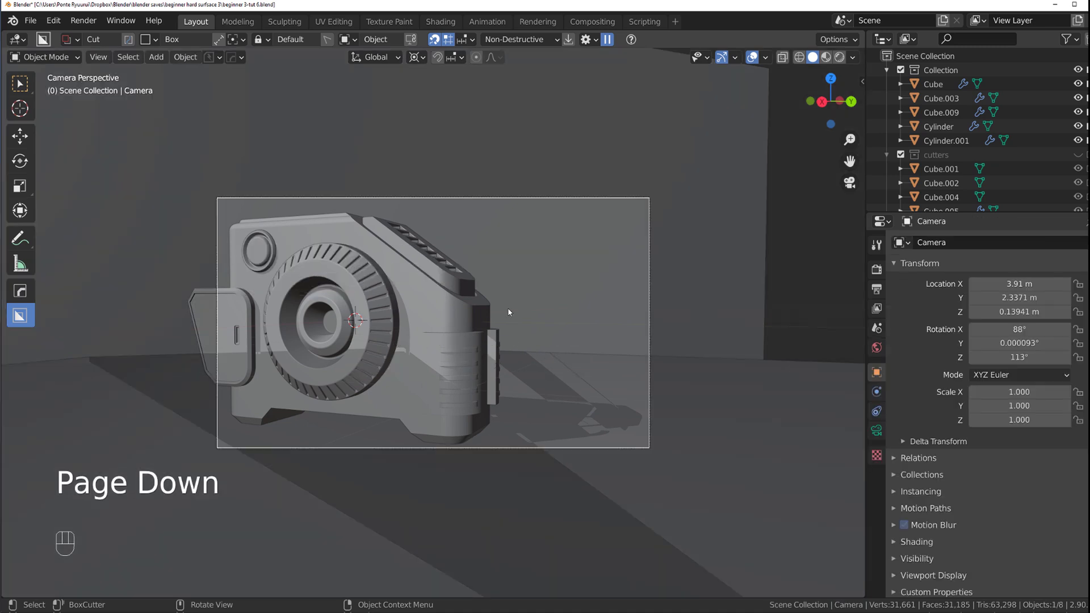
pyautogui.press('Page_Down')
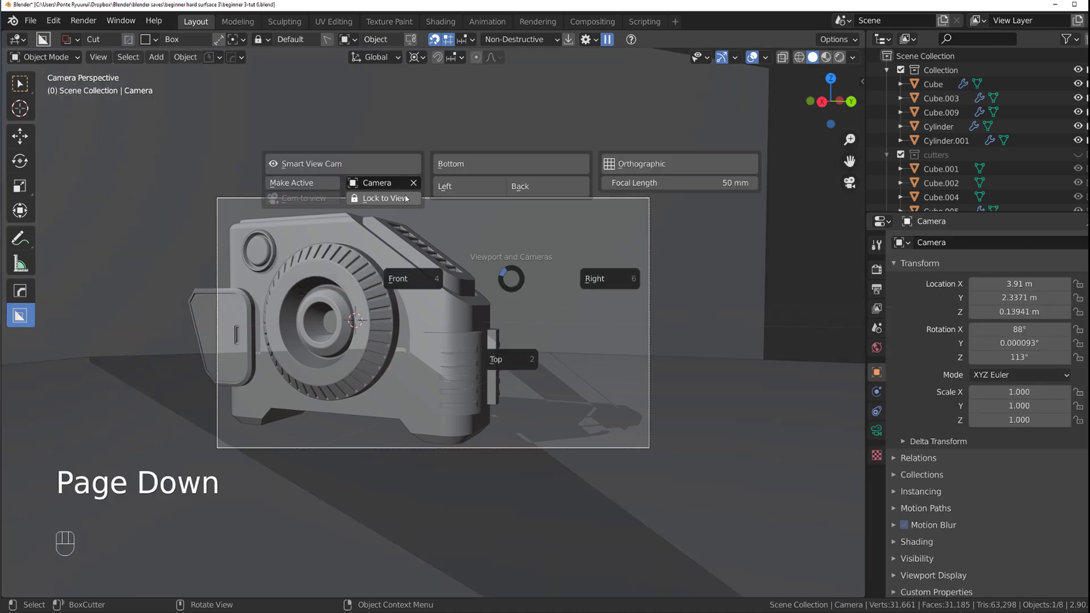
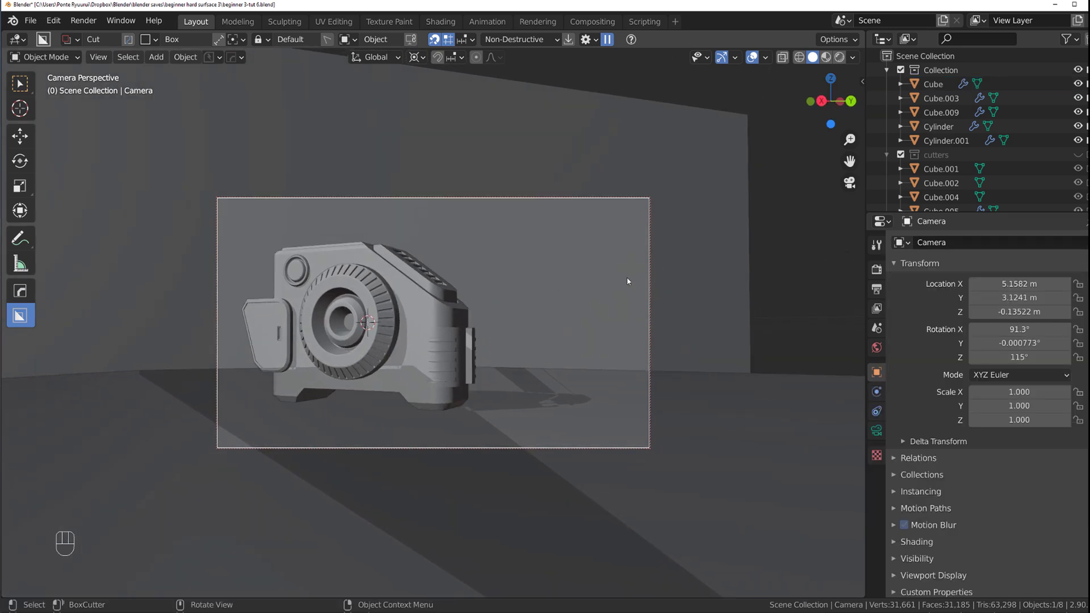
pyautogui.press('Page_Down')
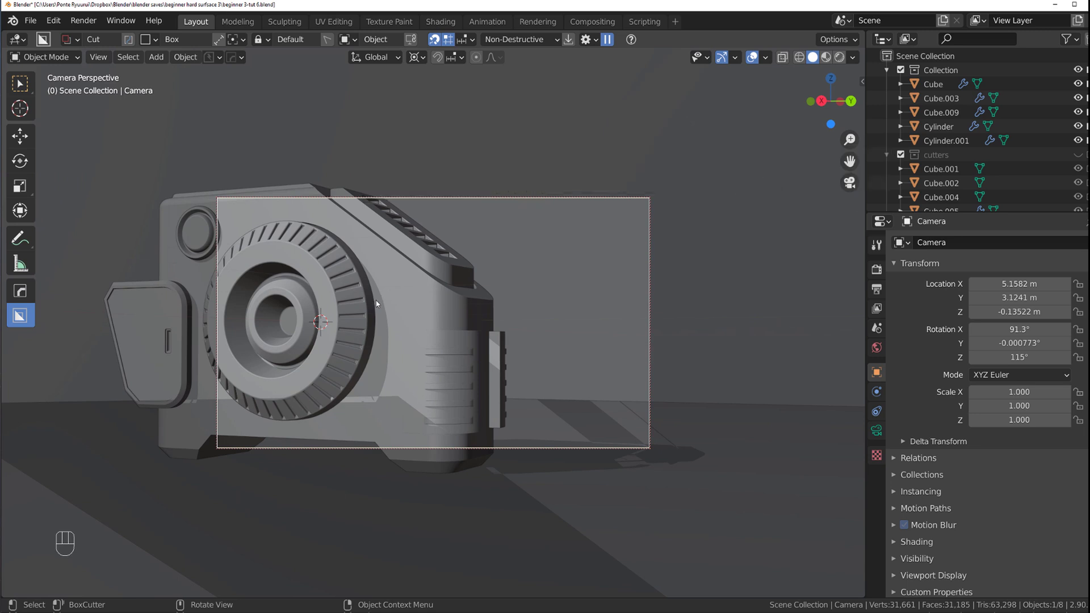
pyautogui.moveTo(420, 289); pyautogui.dragTo(458, 334)
pyautogui.moveTo(448, 310); pyautogui.dragTo(437, 314)
pyautogui.middleClick(435, 311)
pyautogui.middleClick(517, 248)
pyautogui.moveTo(495, 289); pyautogui.dragTo(493, 293)
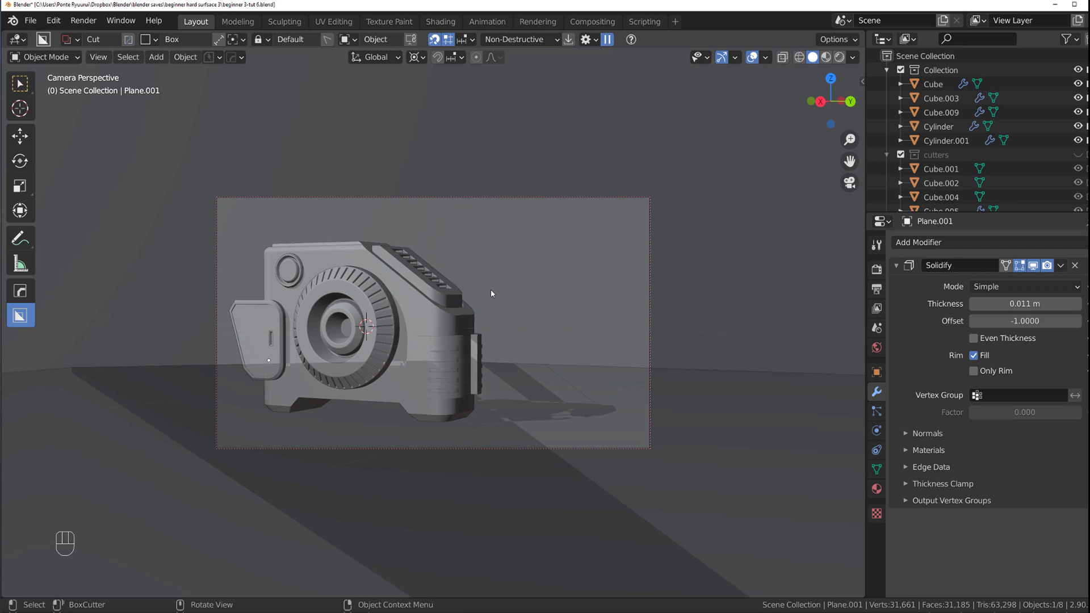
# - Set the camera focal length to 86 mm and unlock camera-to-view
pyautogui.press('Page_Down')
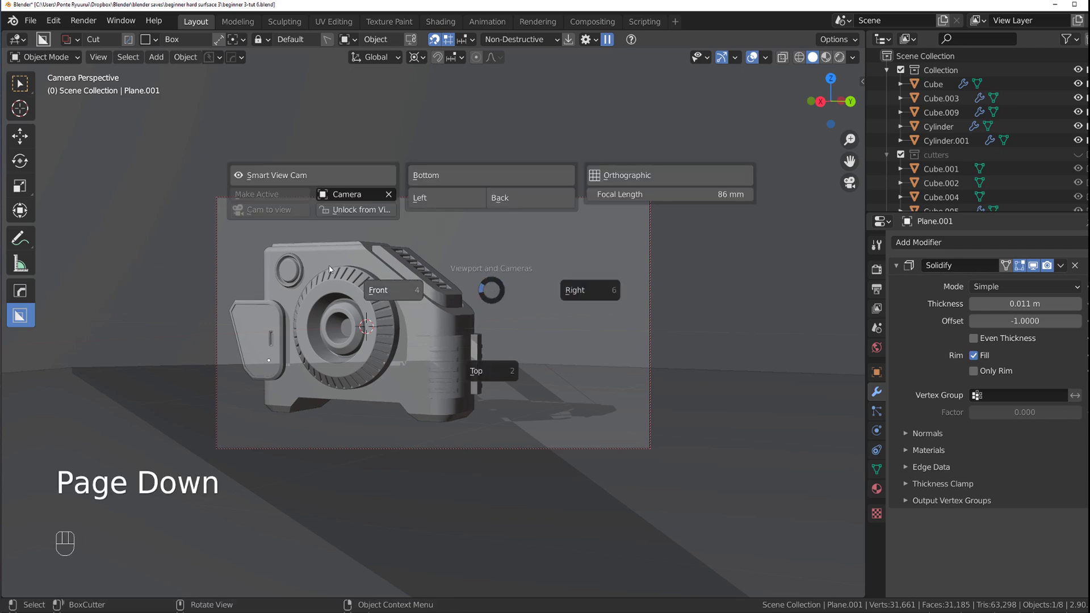
pyautogui.moveTo(565, 242); pyautogui.dragTo(591, 240)
pyautogui.moveTo(477, 338); pyautogui.dragTo(551, 323)
pyautogui.middleClick(454, 305)
pyautogui.click(396, 302)
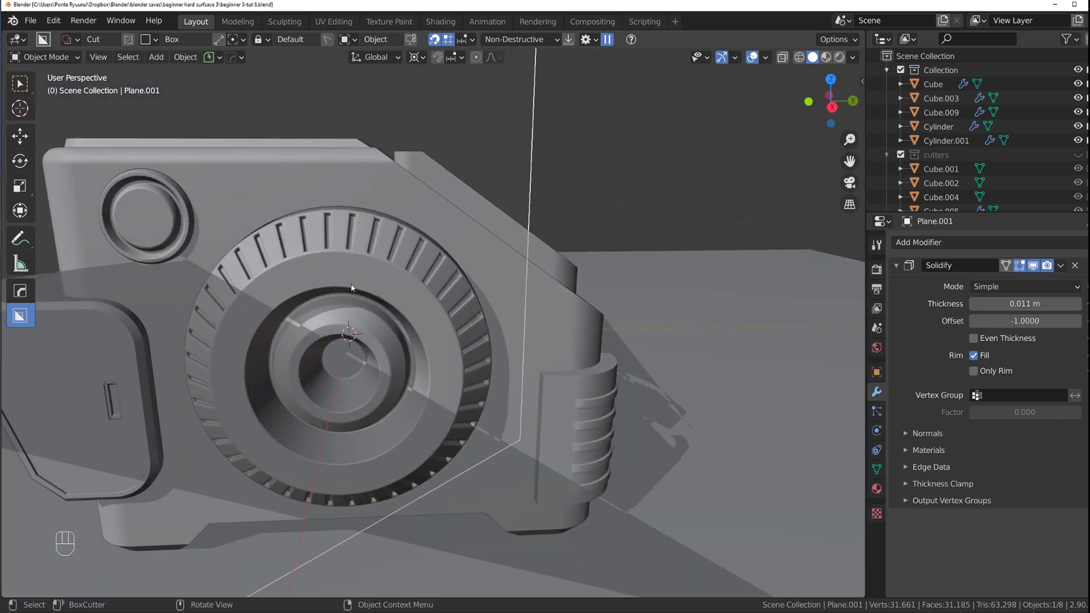
# - Select the Cylinder and switch the viewport to Material Preview shading
pyautogui.click(523, 260)
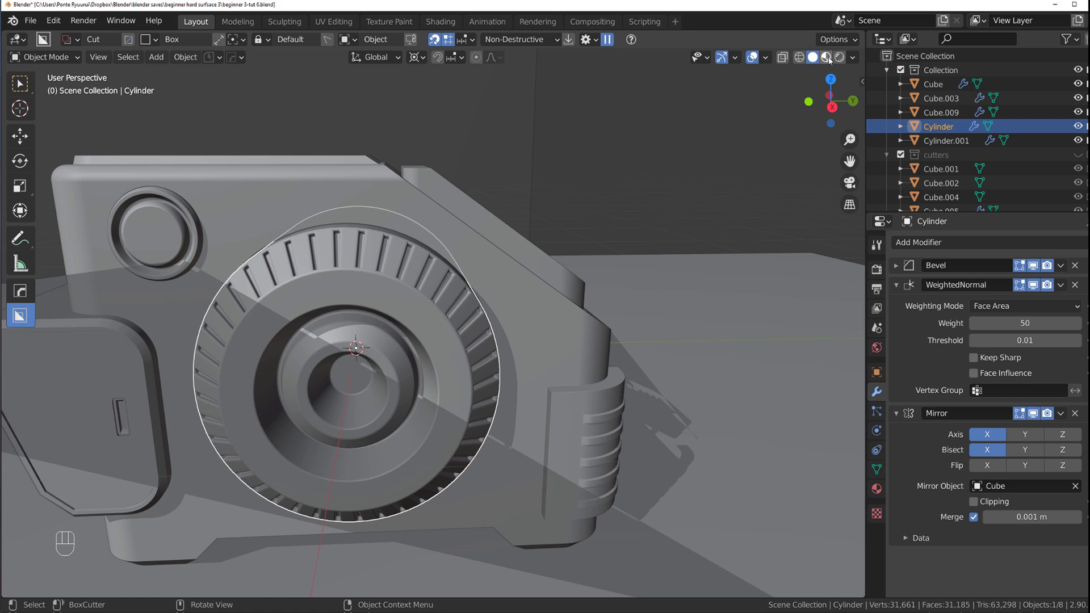
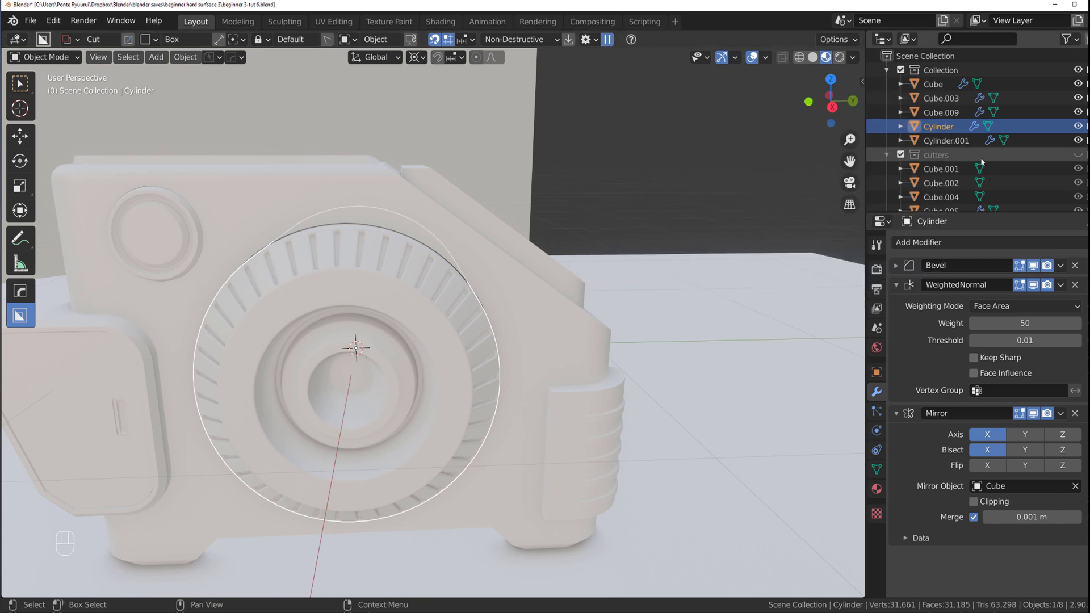
pyautogui.moveTo(861, 61); pyautogui.dragTo(439, 490)
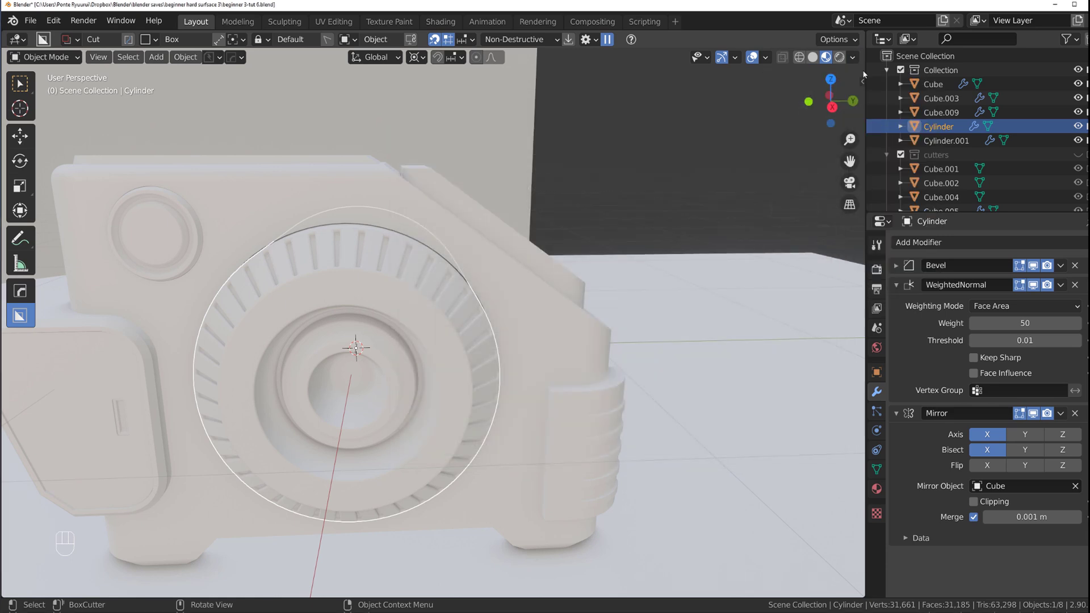
pyautogui.moveTo(855, 59); pyautogui.dragTo(524, 254)
pyautogui.click(368, 274)
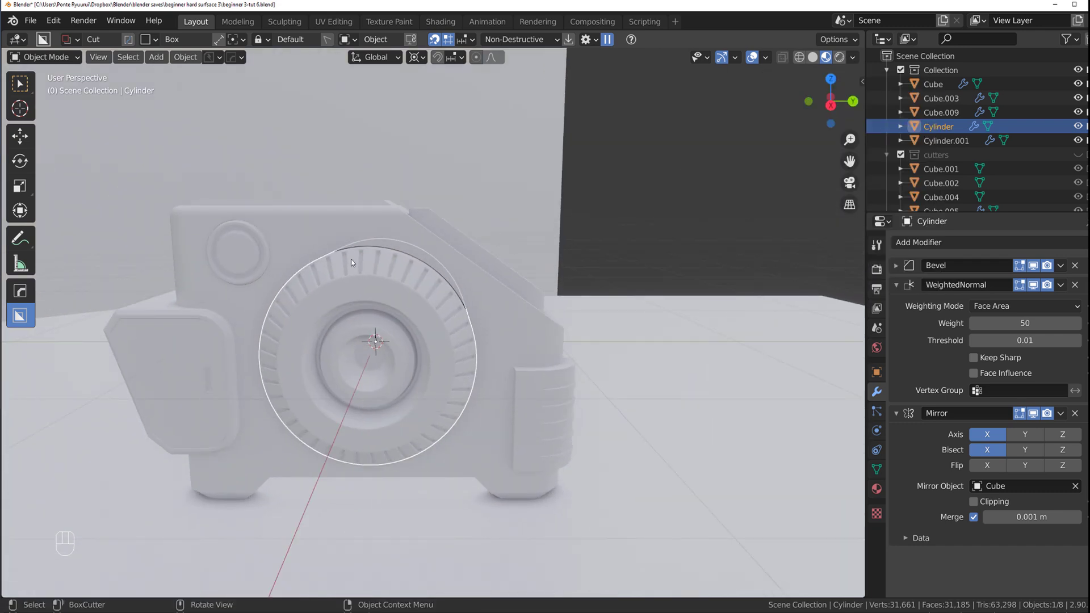
# - Orbit around the model and bring up the Material Properties tab
pyautogui.moveTo(380, 266); pyautogui.dragTo(361, 262)
pyautogui.moveTo(416, 234); pyautogui.dragTo(395, 235)
pyautogui.click(419, 234)
pyautogui.click(401, 266)
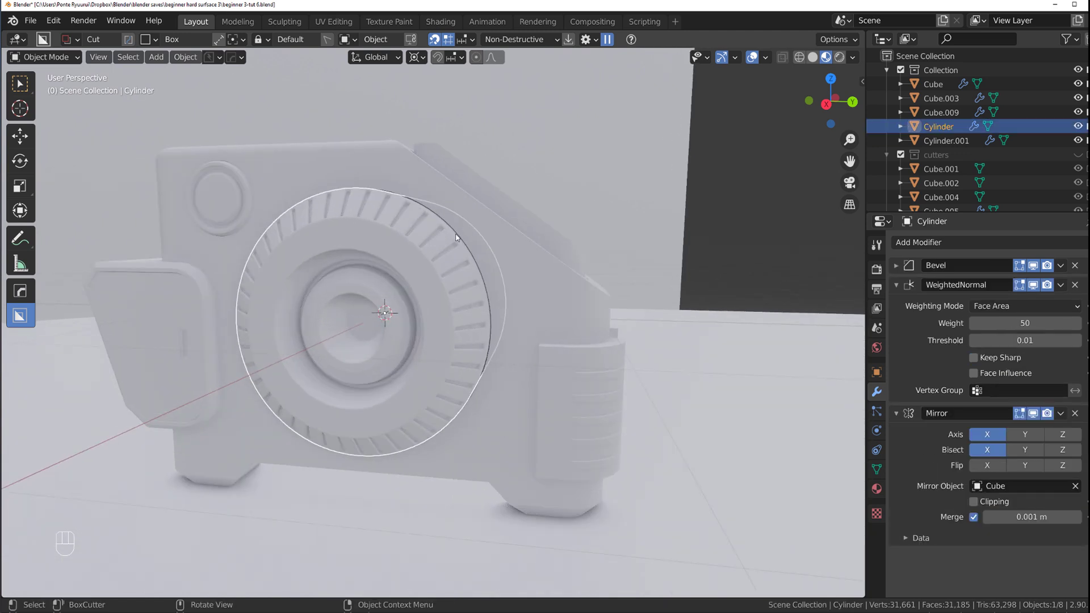
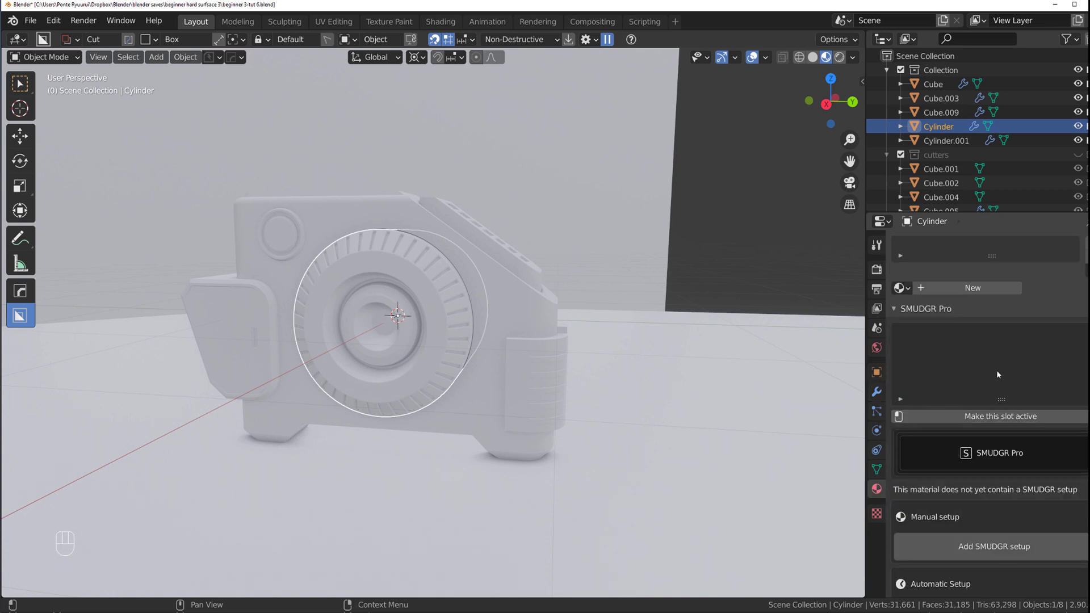
# - Create a new grey metallic material for the Cylinder with Clearcoat 1.0 and coat roughness ~0.197
pyautogui.click(995, 296)
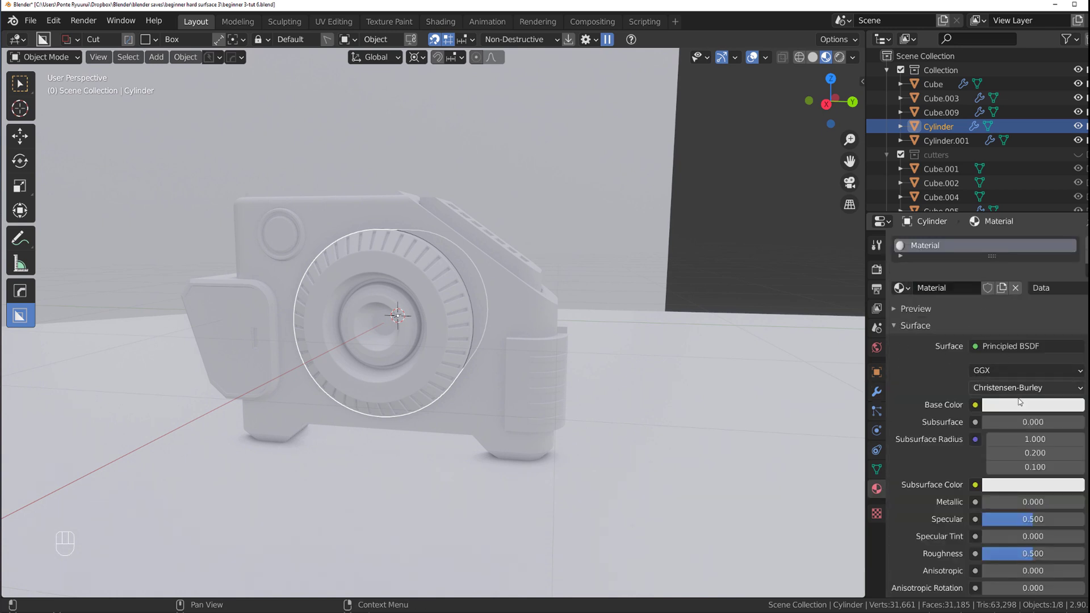
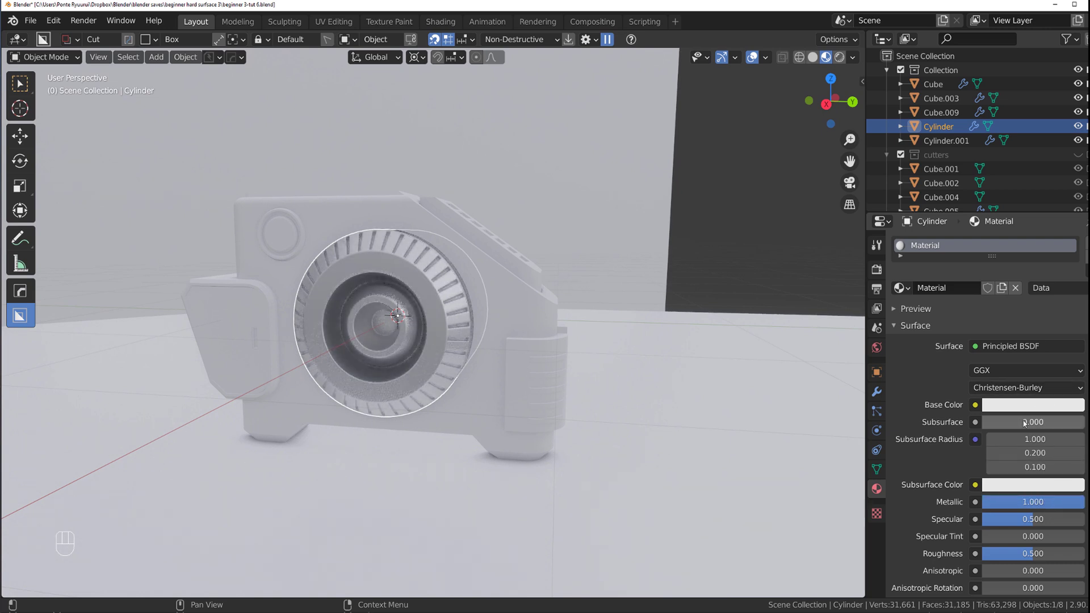
pyautogui.click(1030, 411)
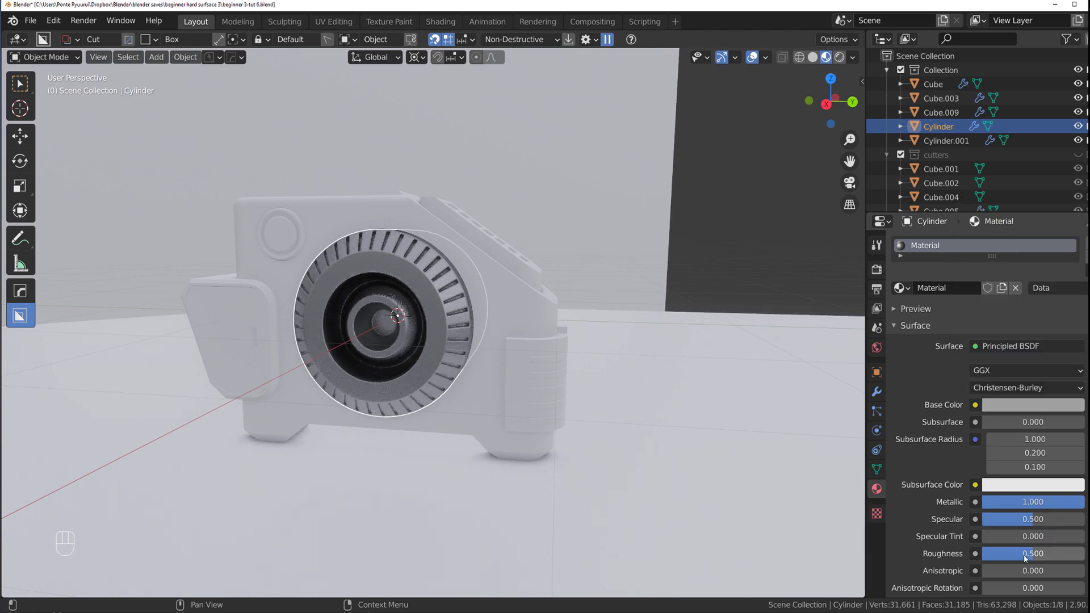
pyautogui.moveTo(1031, 558); pyautogui.dragTo(1028, 546)
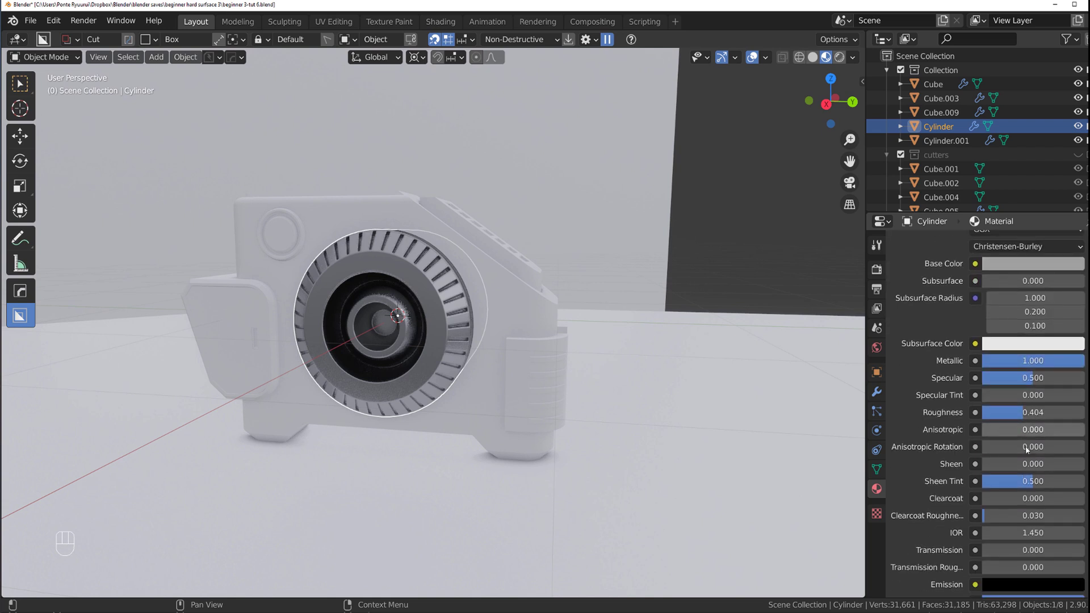
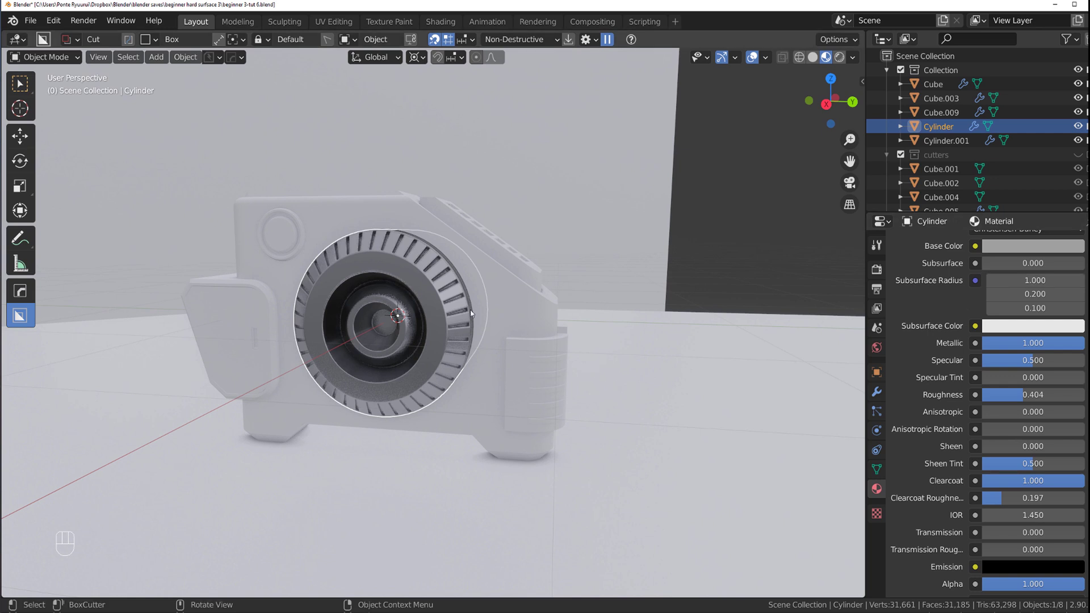
# - Select the Cube main body to give it the dark metallic clearcoated material
pyautogui.click(494, 288)
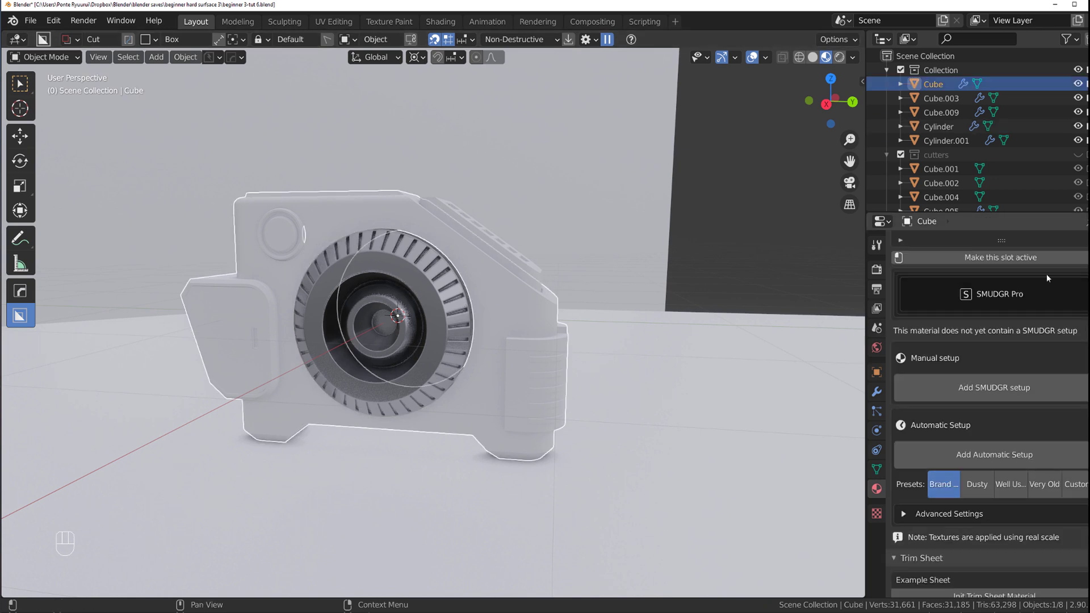
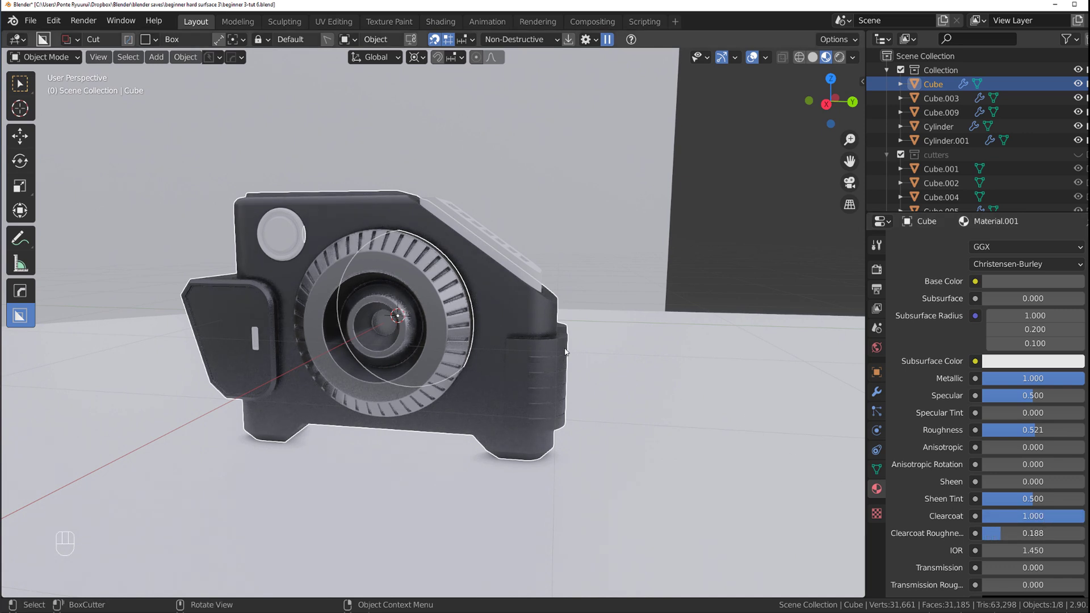
# - Select Cylinder.001 button and Cube.003 top strip to receive the body's dark material
pyautogui.click(415, 273)
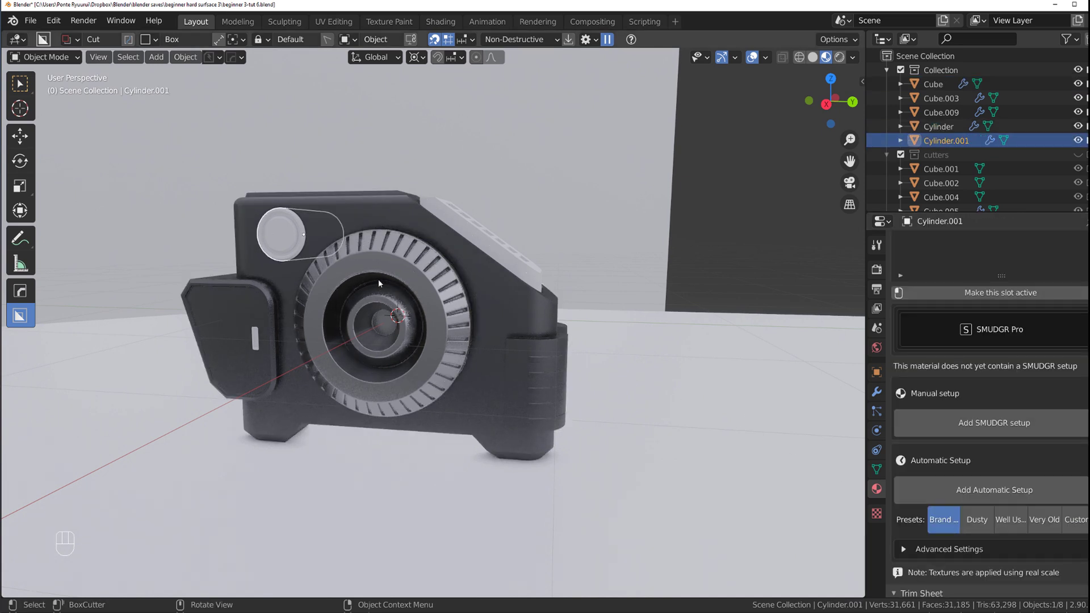
pyautogui.moveTo(475, 233); pyautogui.dragTo(475, 232)
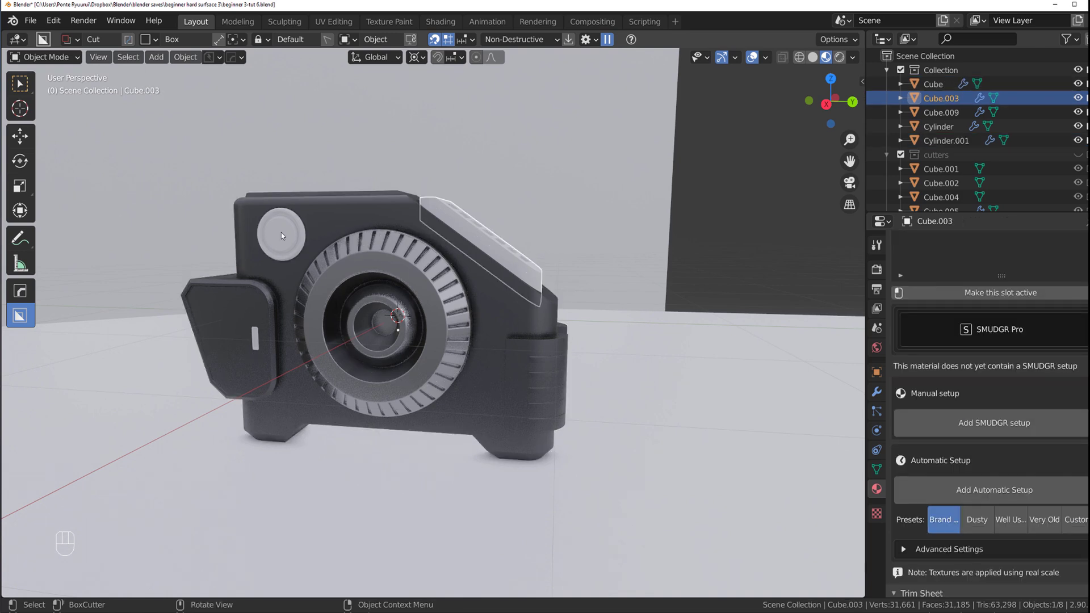
pyautogui.click(468, 225)
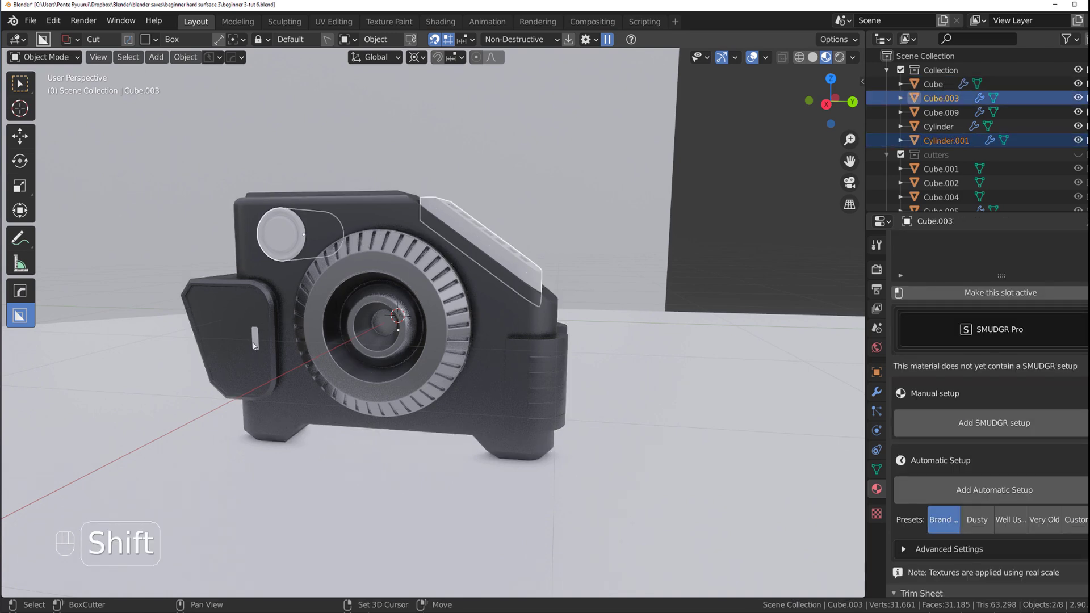
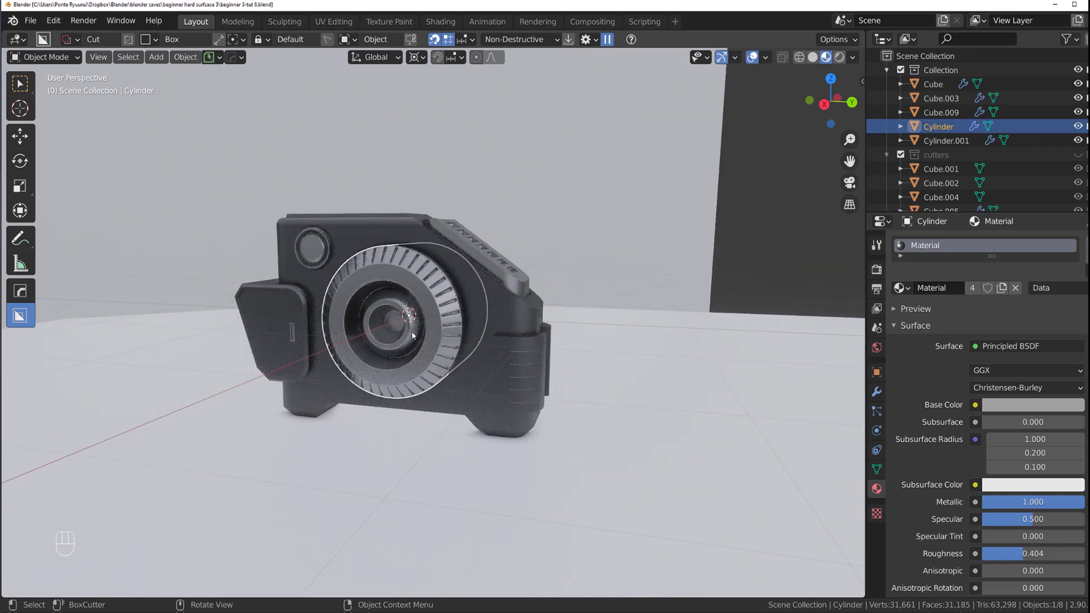
# - Add a plane, scale it up and move it to the right of the model
pyautogui.press('shift+a')
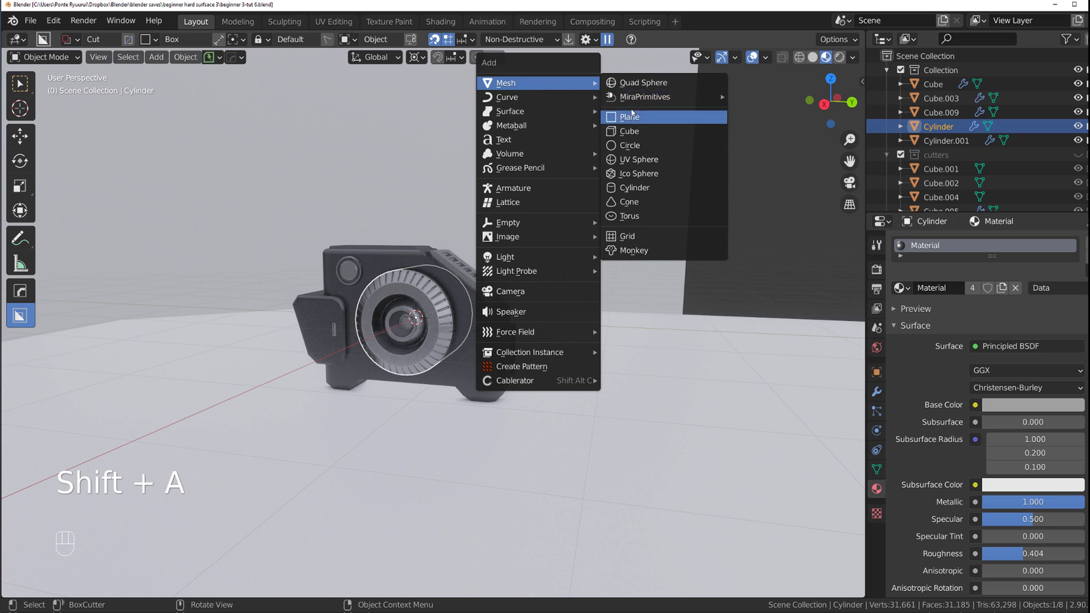
pyautogui.click(637, 108)
pyautogui.press('g')
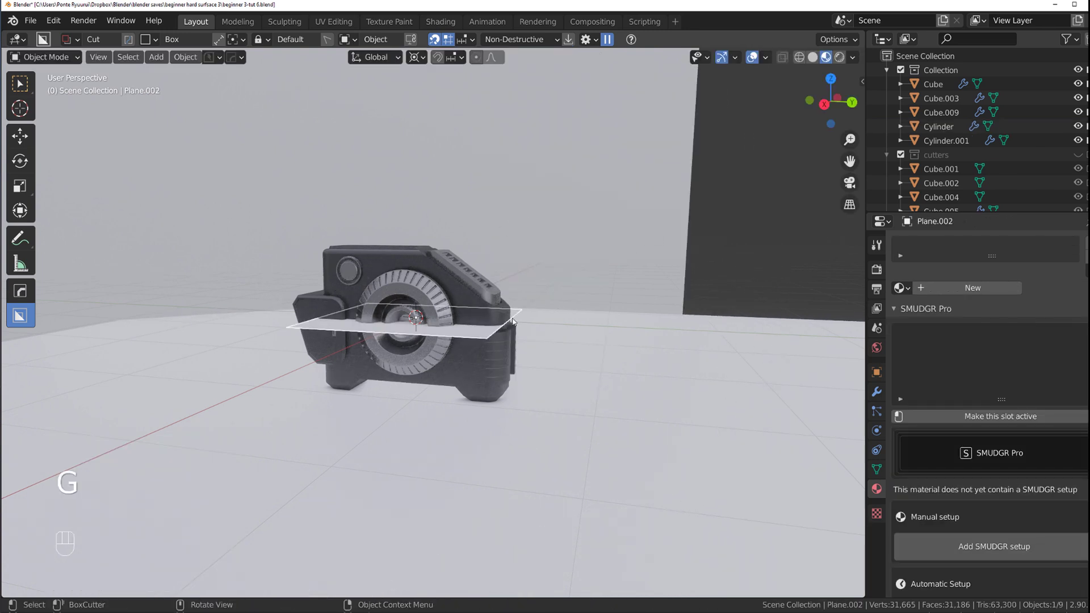
pyautogui.press('g')
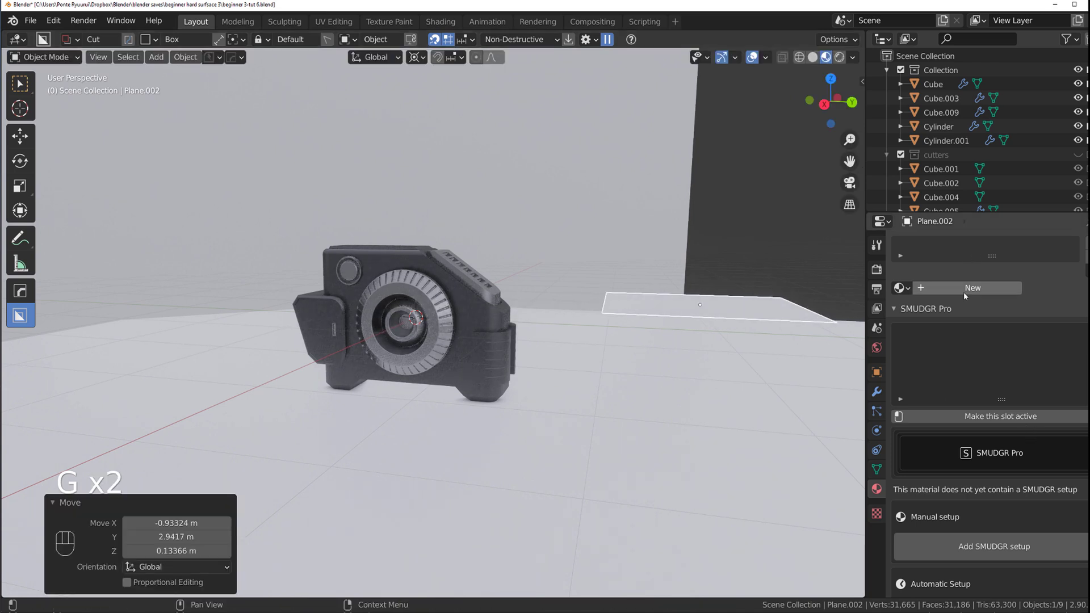
# - Give the plane a new Emission material with an orange colour
pyautogui.click(966, 286)
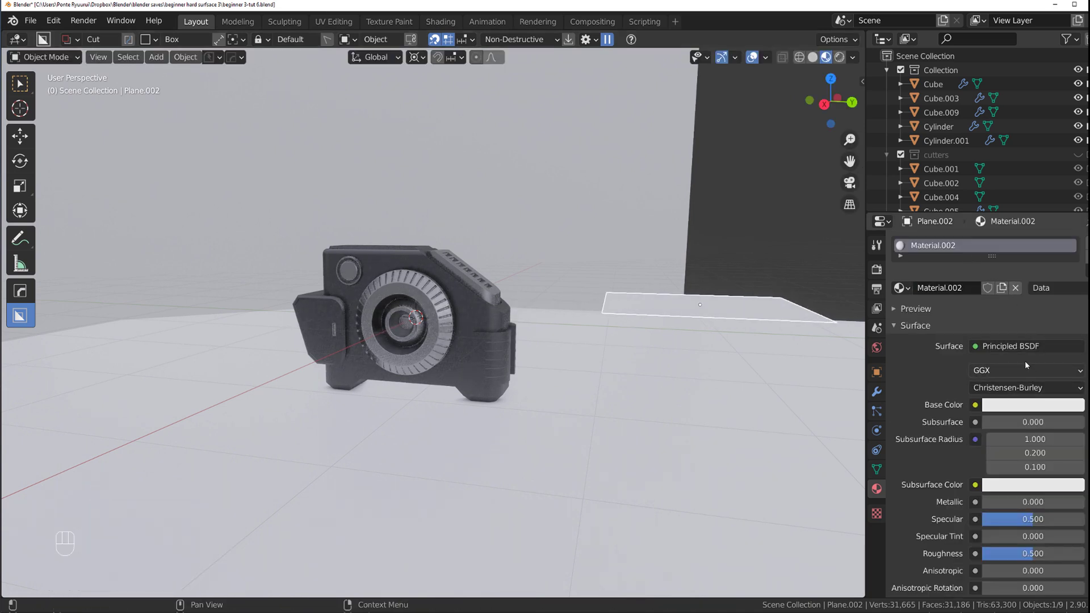
pyautogui.moveTo(1025, 349); pyautogui.dragTo(936, 73)
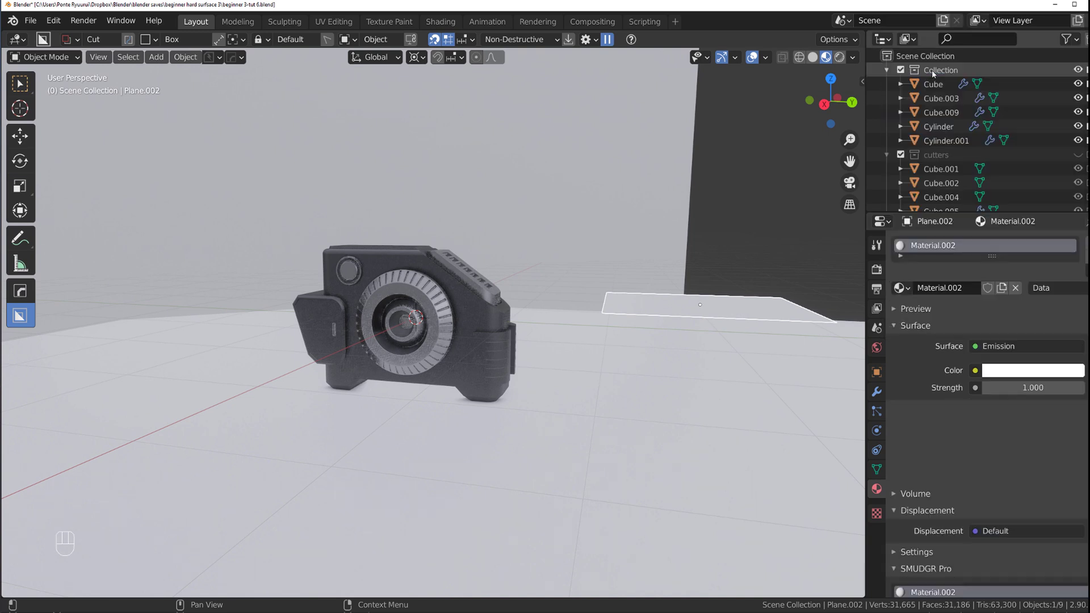
pyautogui.click(1032, 376)
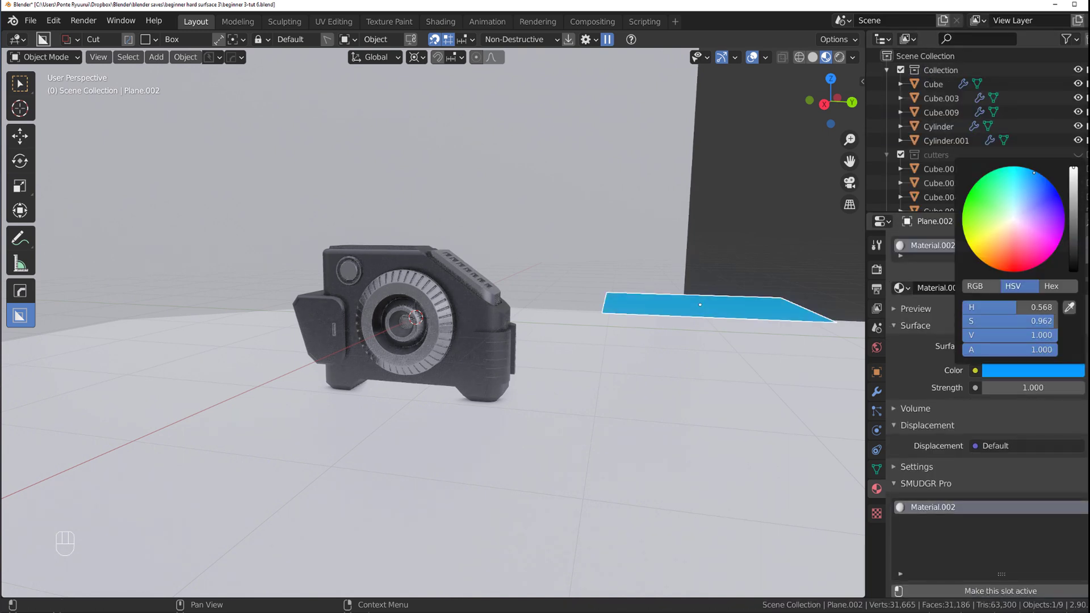
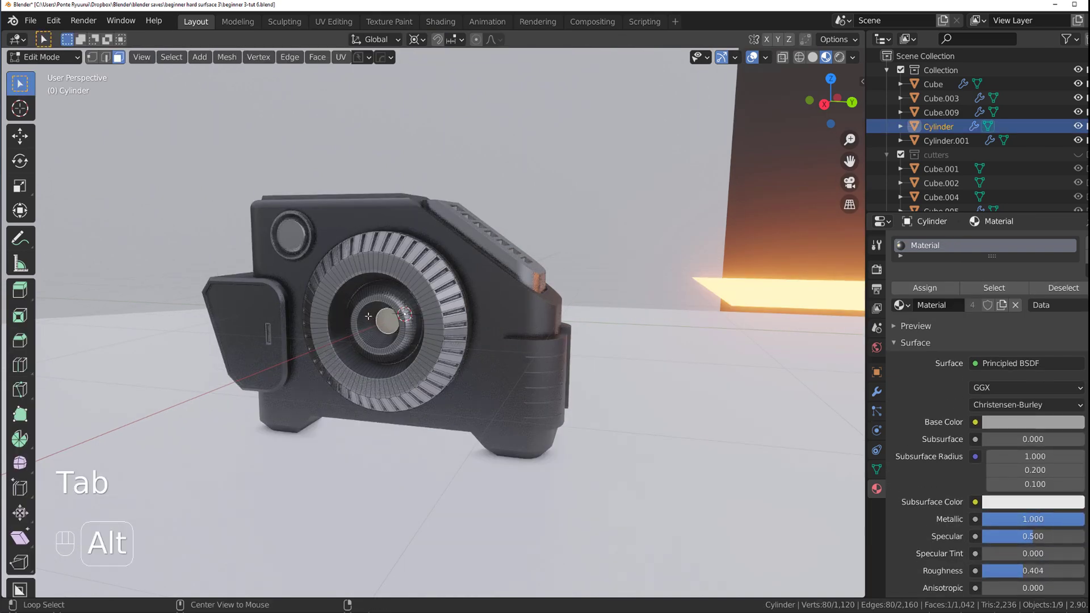
# - Bevel an edge ring inside the Cylinder wheel so it glows with the orange emission at strength 20.9
pyautogui.press('ctrl+r')
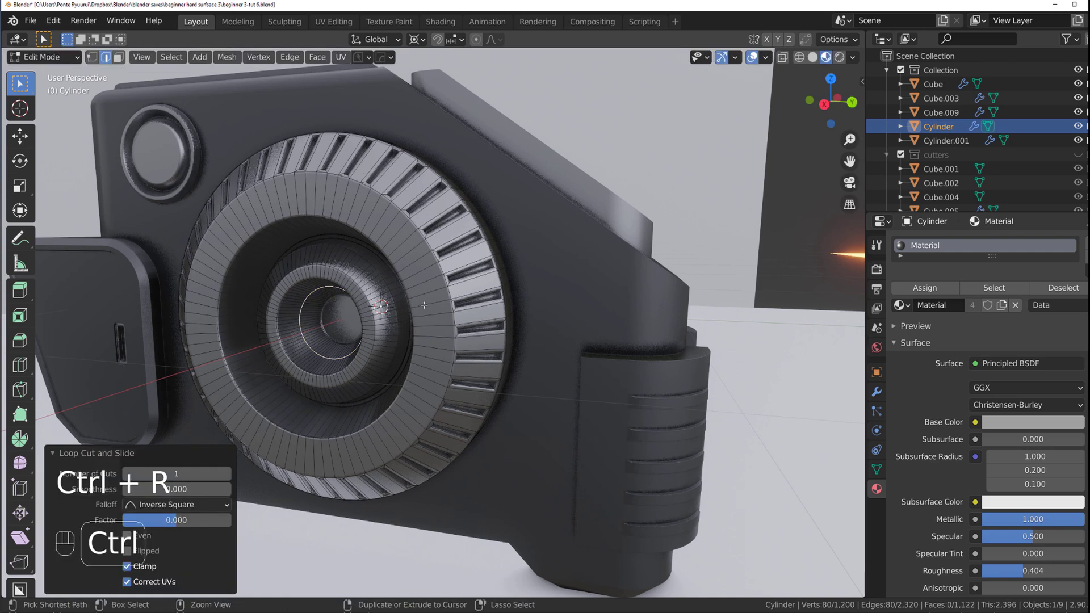
pyautogui.press('ctrl+b')
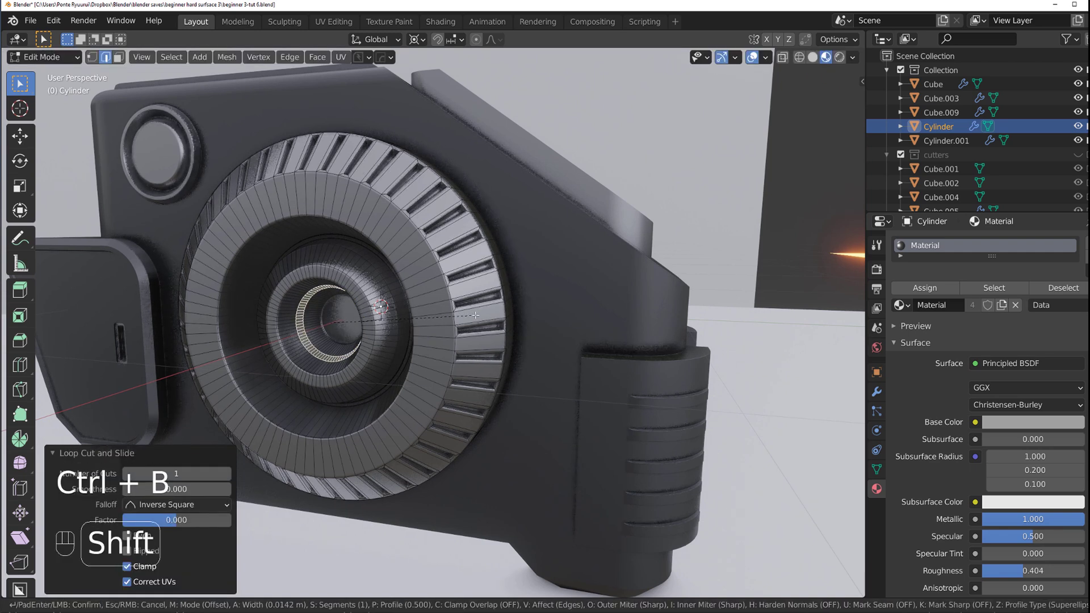
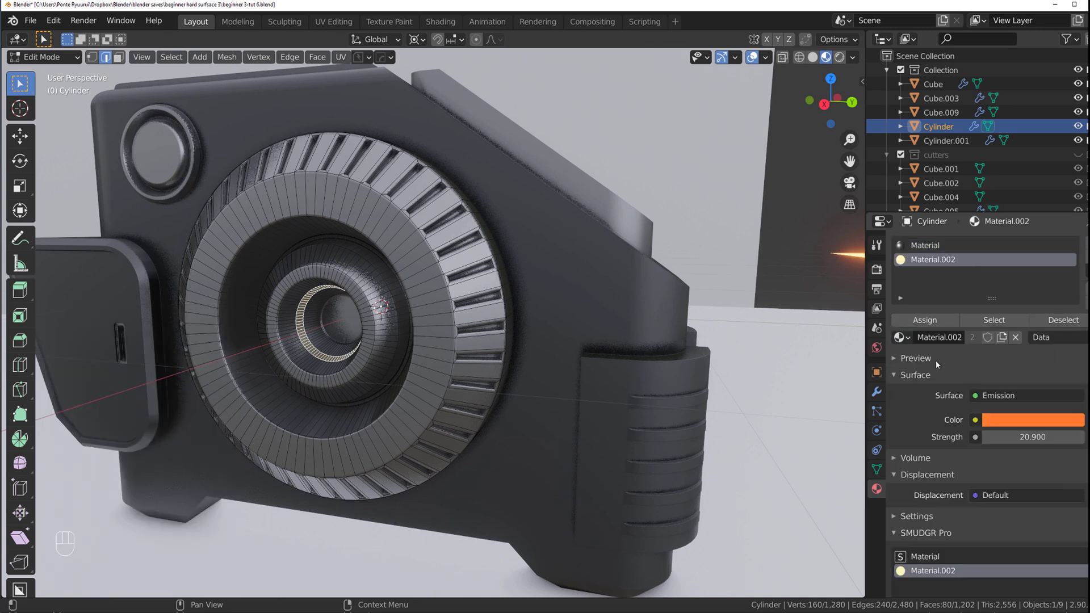
pyautogui.press('Tab')
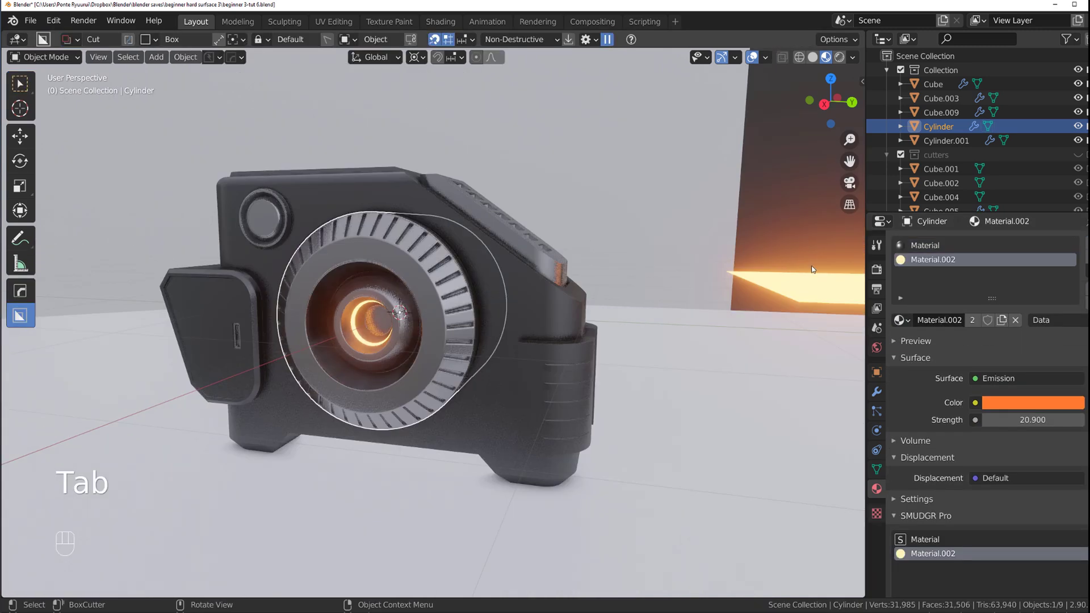
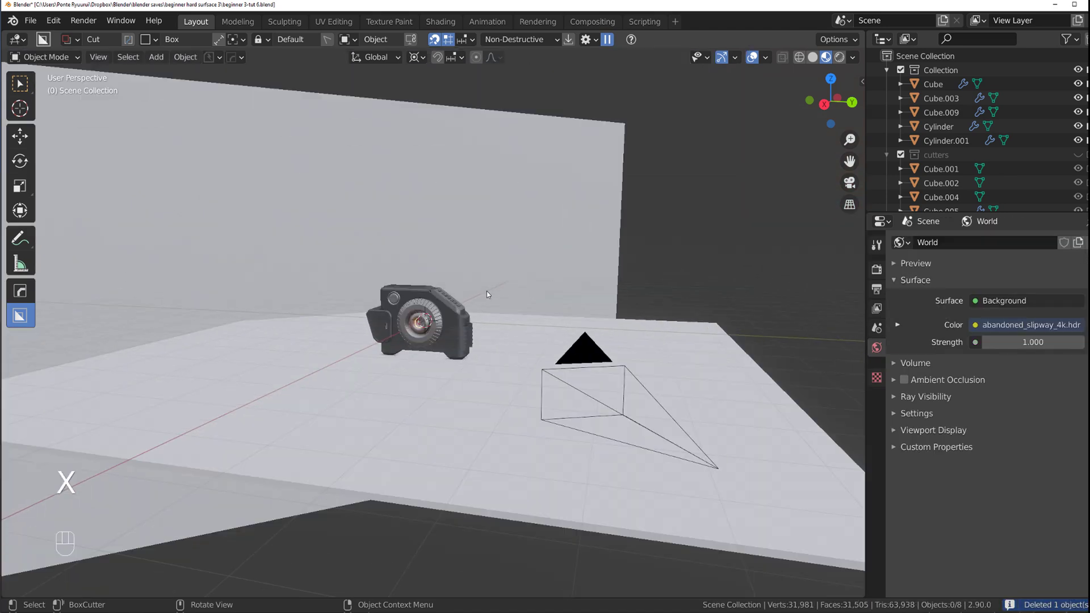
# - Select the camera and look at the scene through it
pyautogui.click(799, 373)
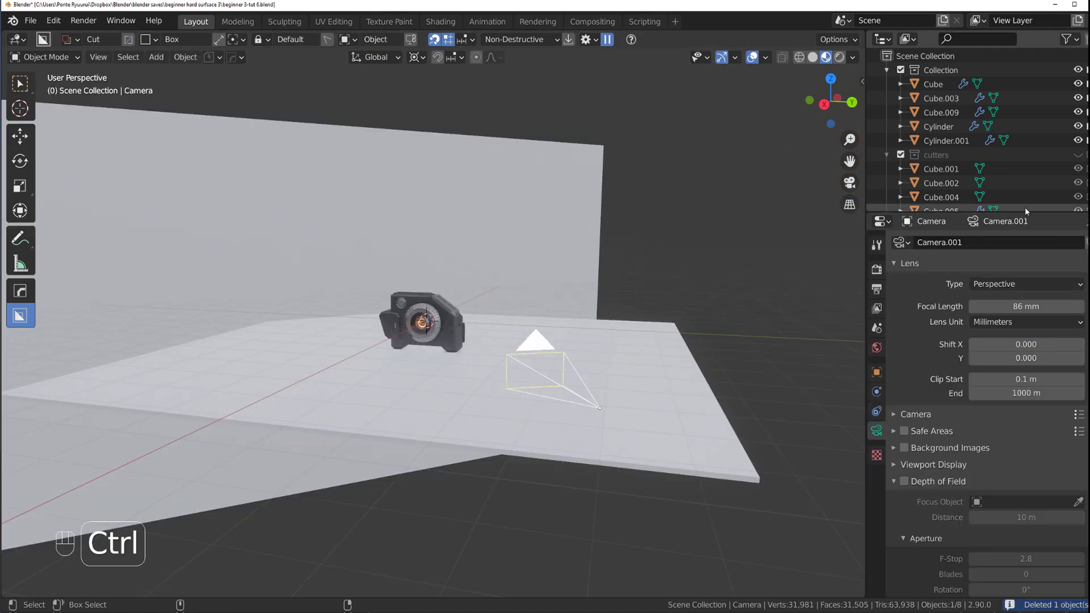
pyautogui.press('ctrl+KP_0')
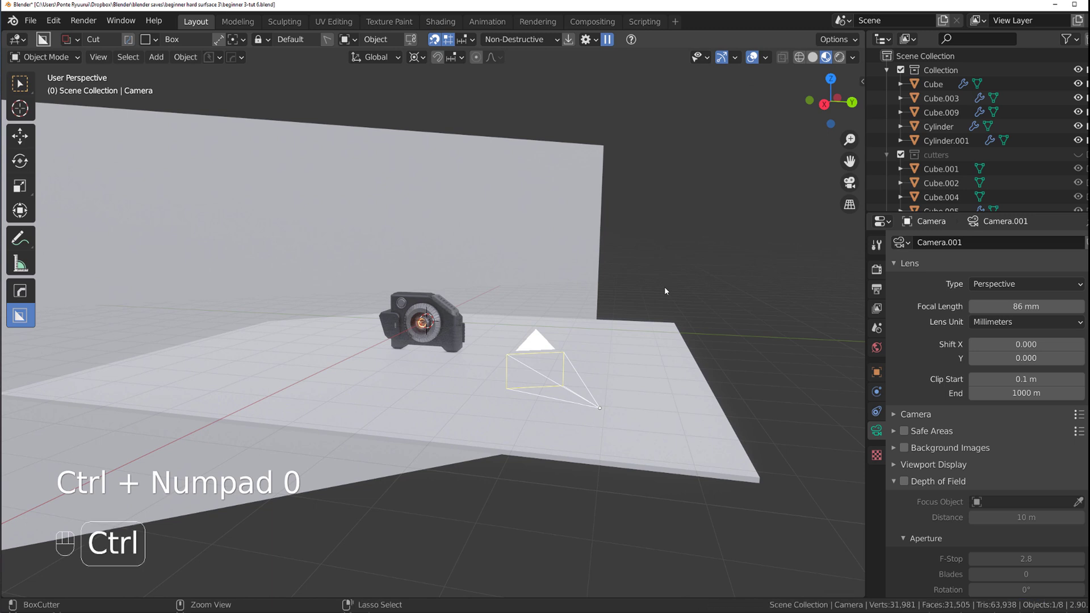
pyautogui.press('ctrl+KP_0')
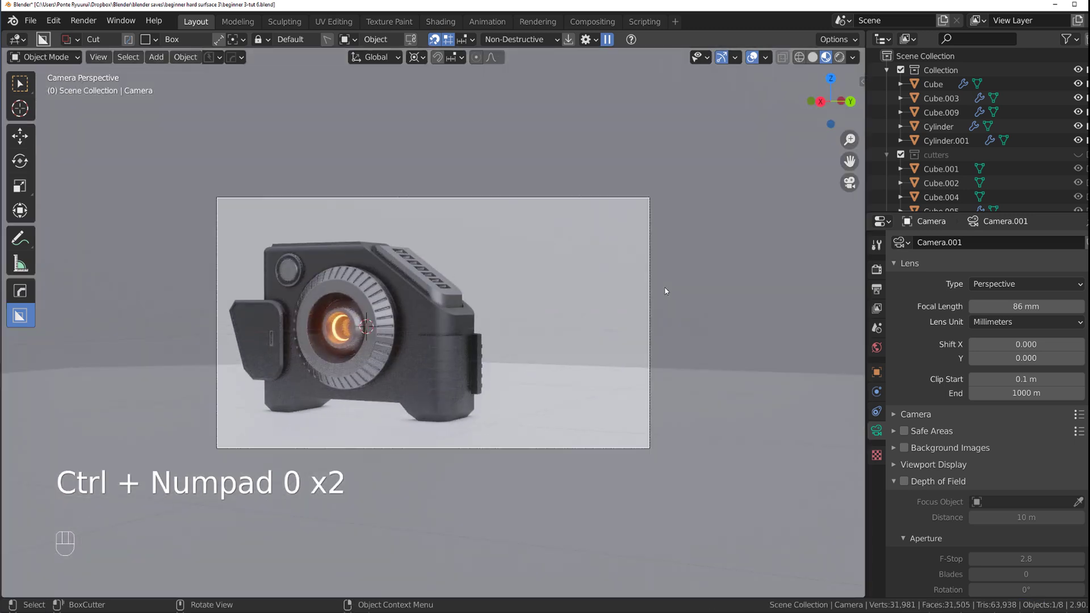
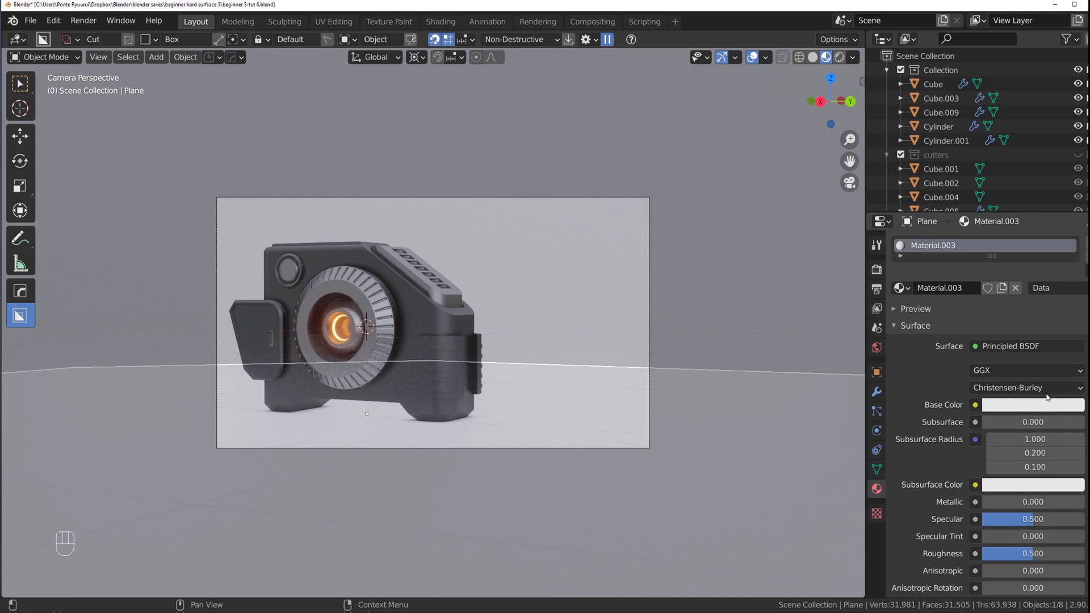
# - Make the floor grey, then give the backdrop its own single-user Material.004 with a darker grey
pyautogui.click(1058, 387)
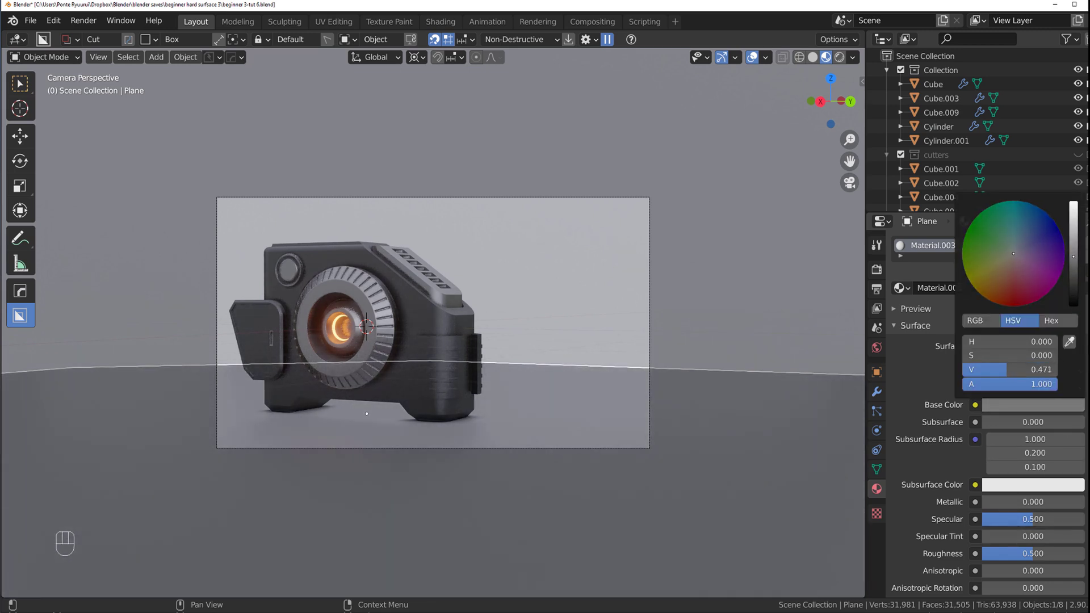
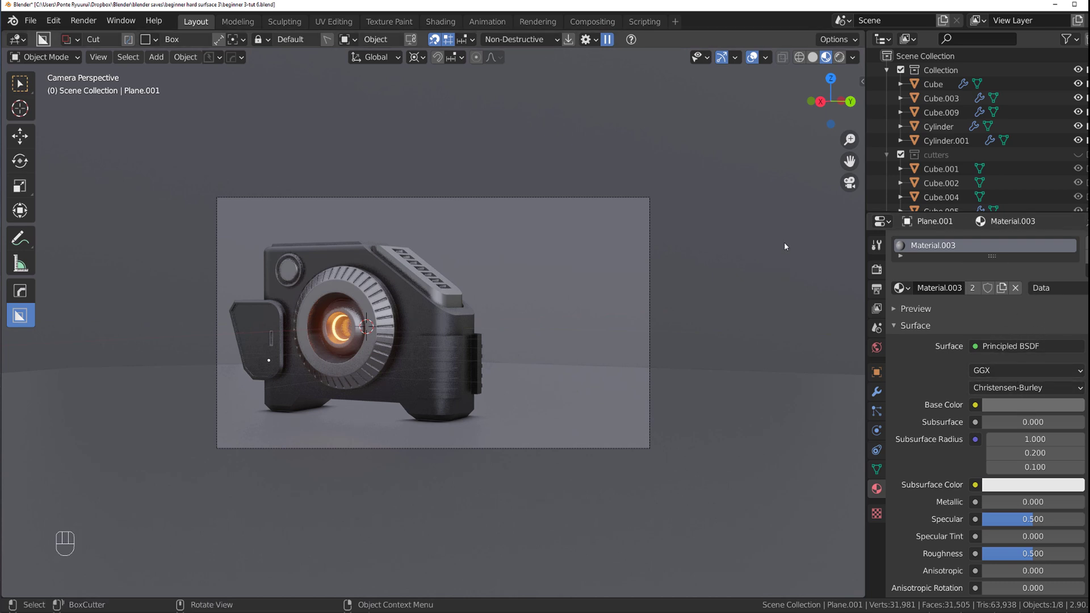
pyautogui.click(789, 246)
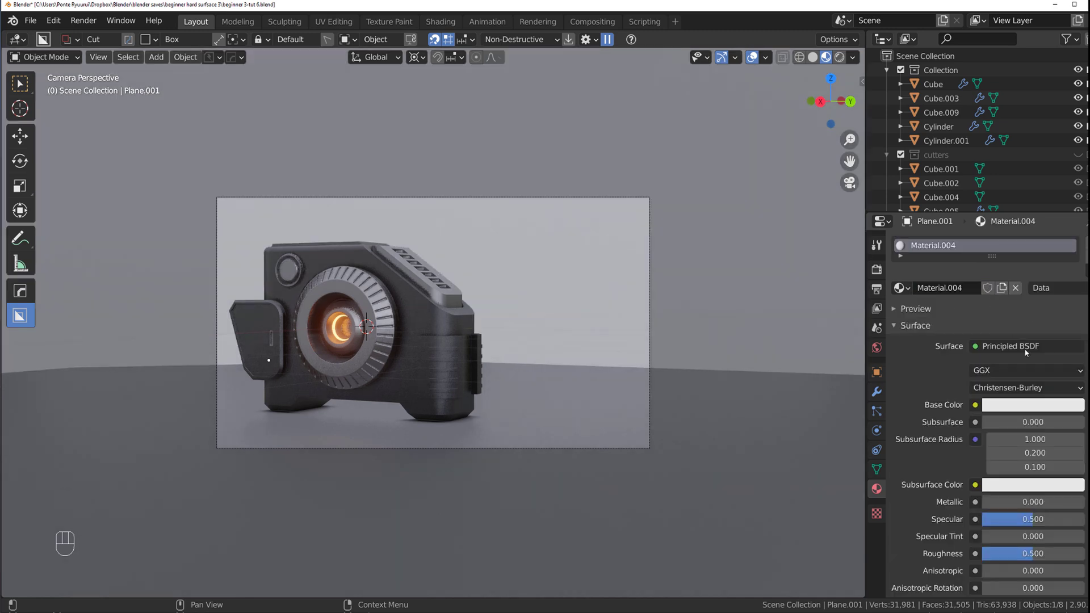
pyautogui.click(1045, 404)
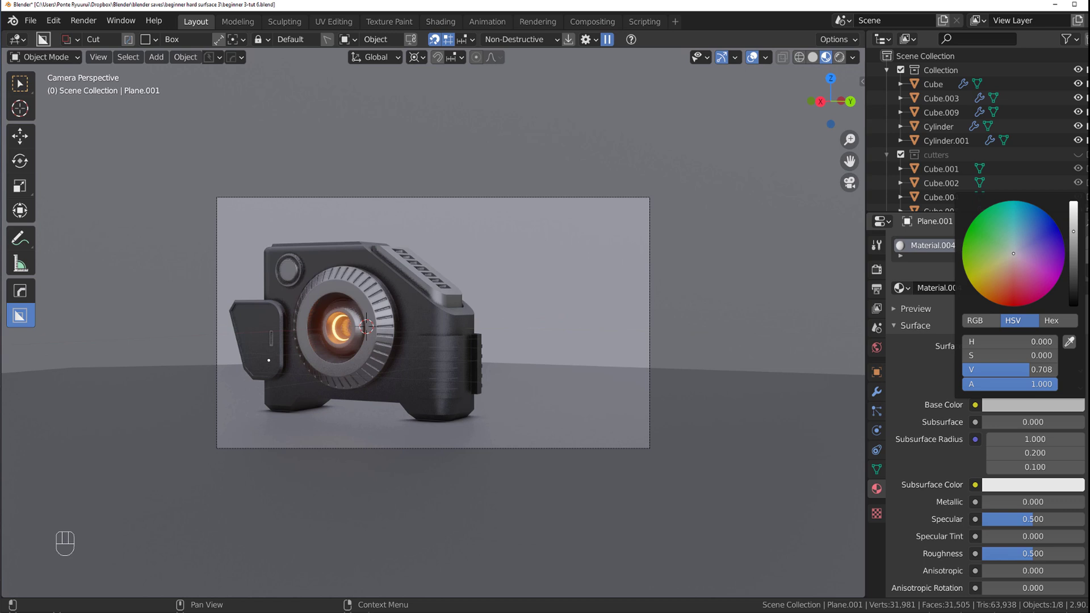
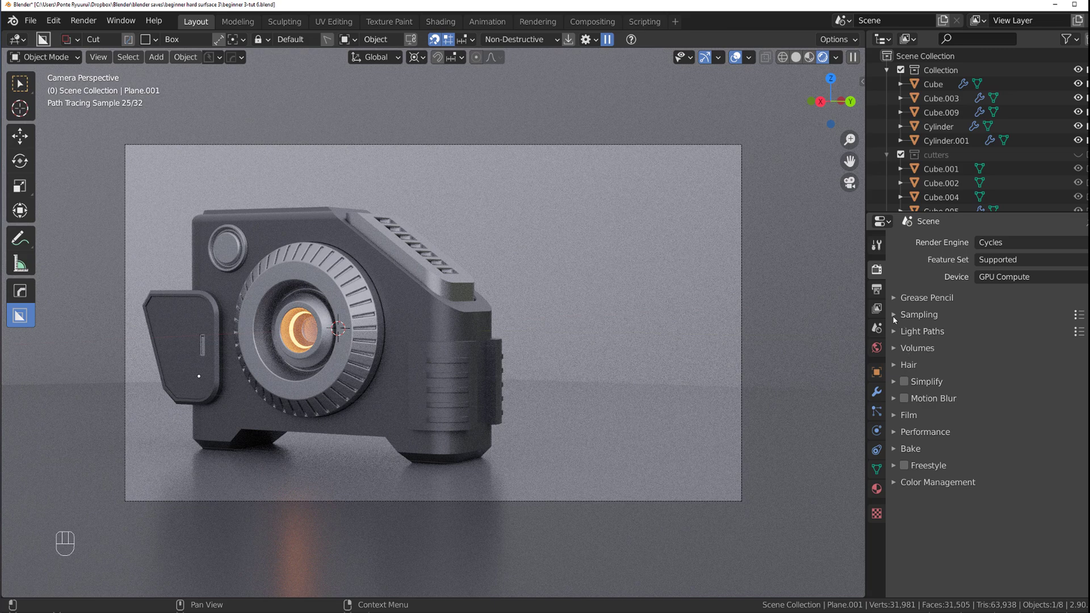
# - Expand the Cycles Sampling, Light Paths and Performance panels showing six bounces and 2048 px tiles
pyautogui.click(900, 317)
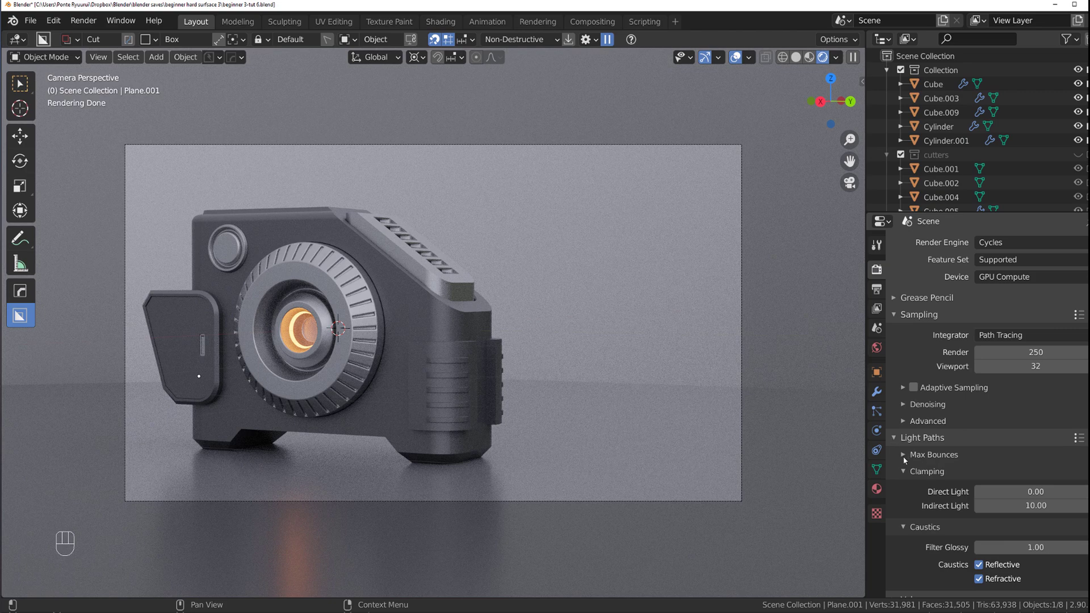
pyautogui.click(905, 463)
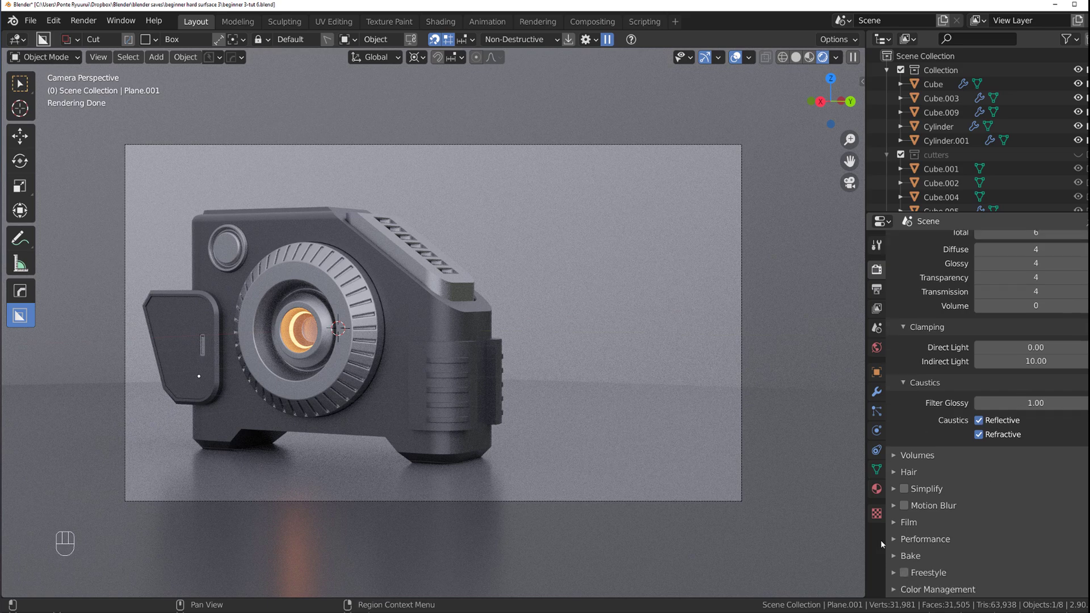
pyautogui.click(903, 542)
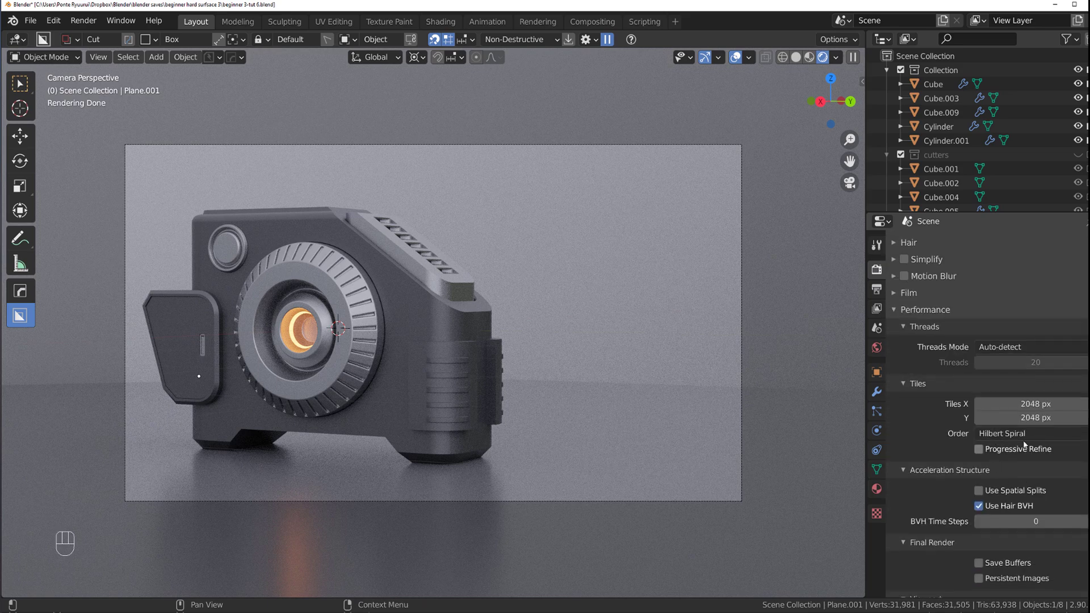
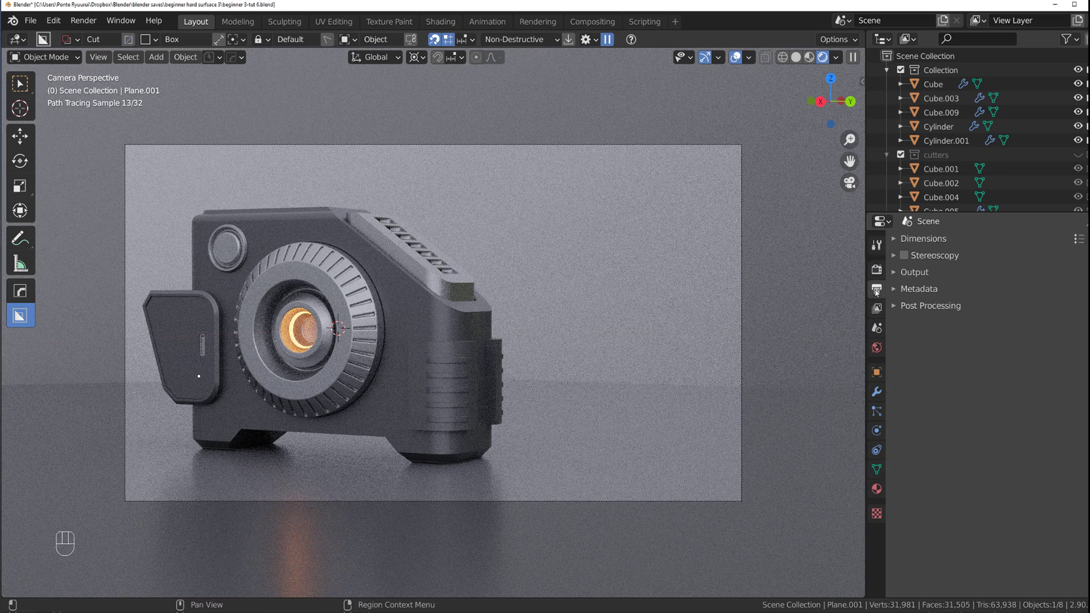
# - Check the 2560 x 1440 output resolution and the Combined, Z and Denoising Data view layer passes
pyautogui.click(882, 267)
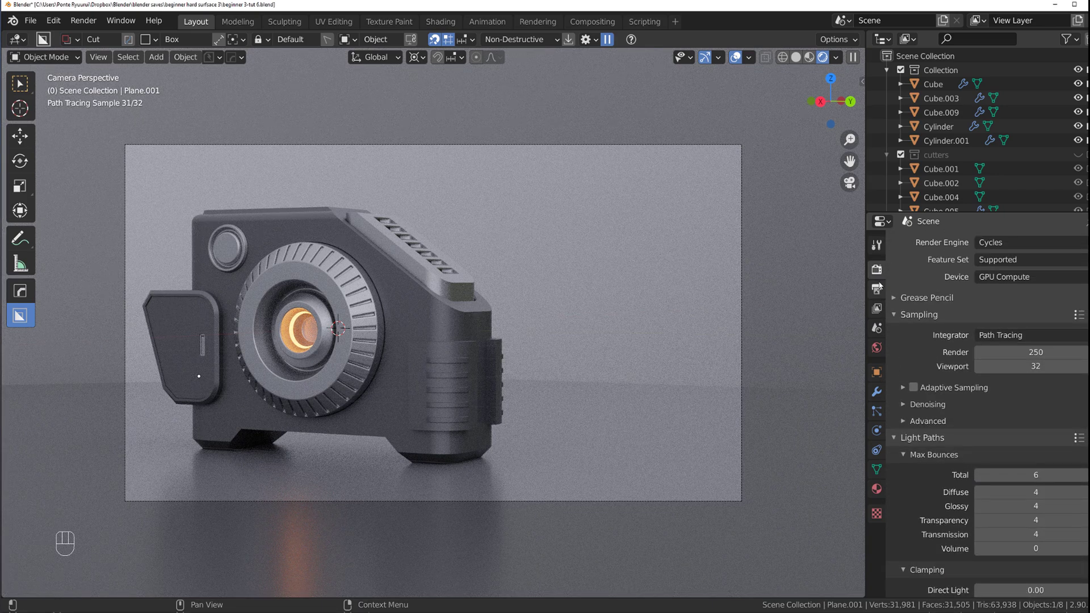
pyautogui.click(881, 285)
pyautogui.click(897, 238)
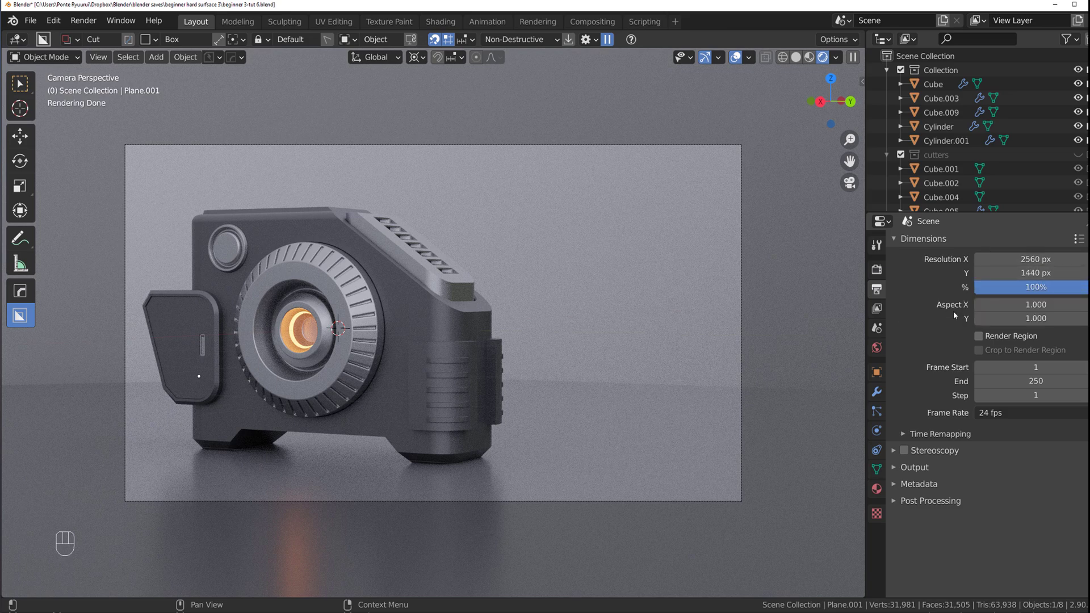
pyautogui.click(878, 312)
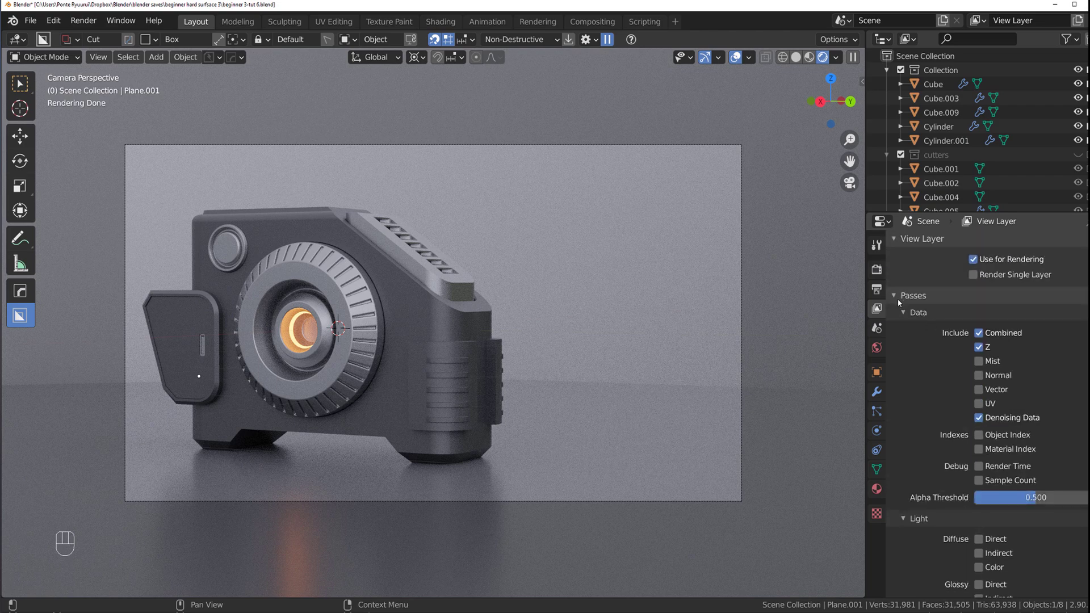
# - Review the render Performance tile settings with Sampling and Light Paths collapsed
pyautogui.click(897, 299)
pyautogui.click(883, 273)
pyautogui.click(896, 320)
pyautogui.click(895, 335)
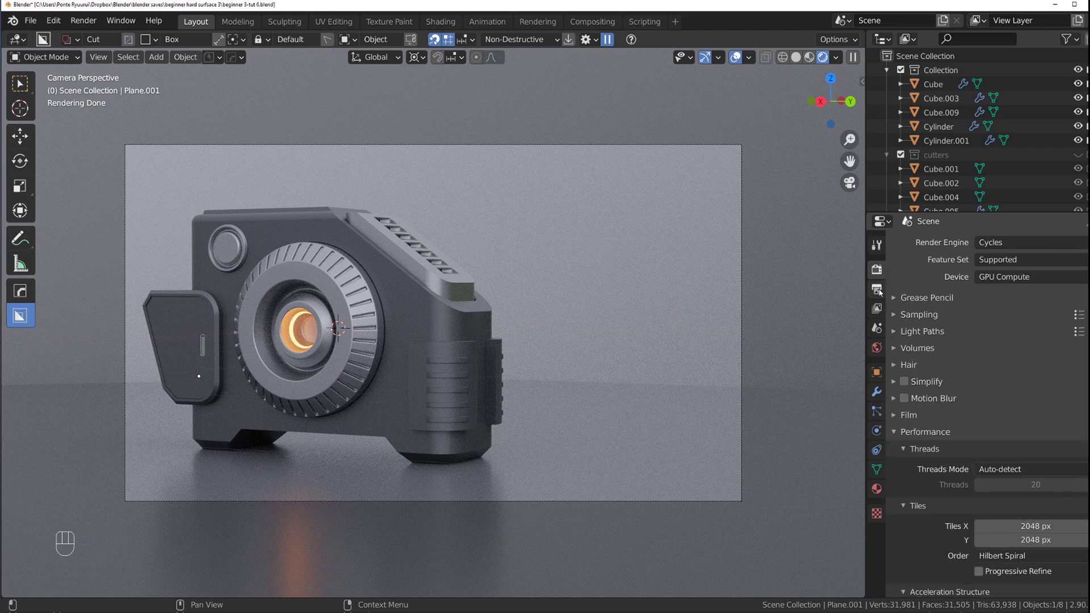
# - Show the Output panel saving to /tmp as 16-bit RGBA TIFF, frames 1 to 250 at 24 fps
pyautogui.click(882, 292)
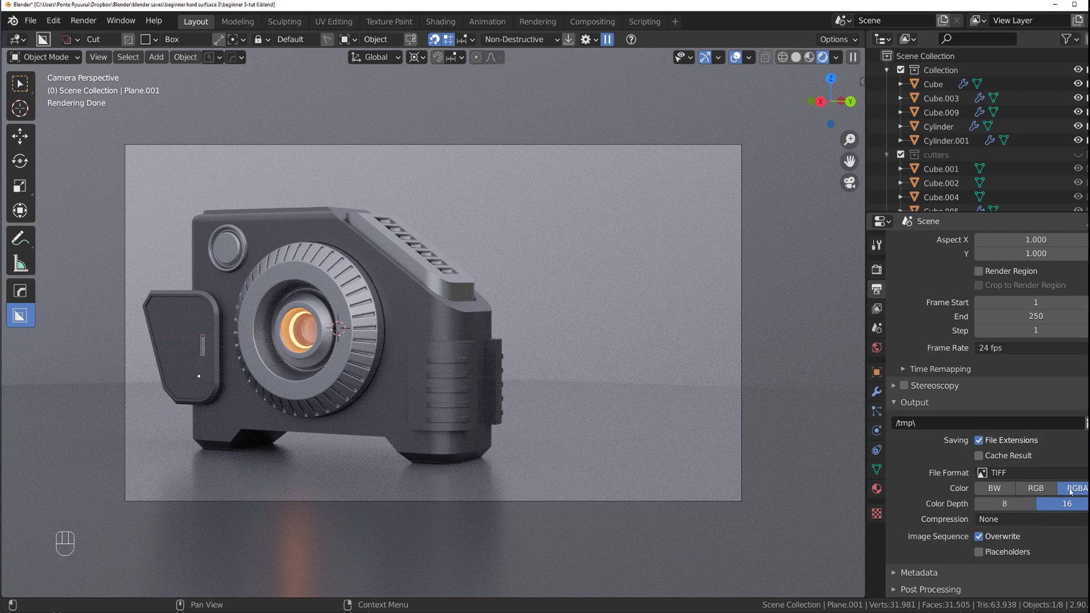
pyautogui.moveTo(1019, 480); pyautogui.dragTo(918, 499)
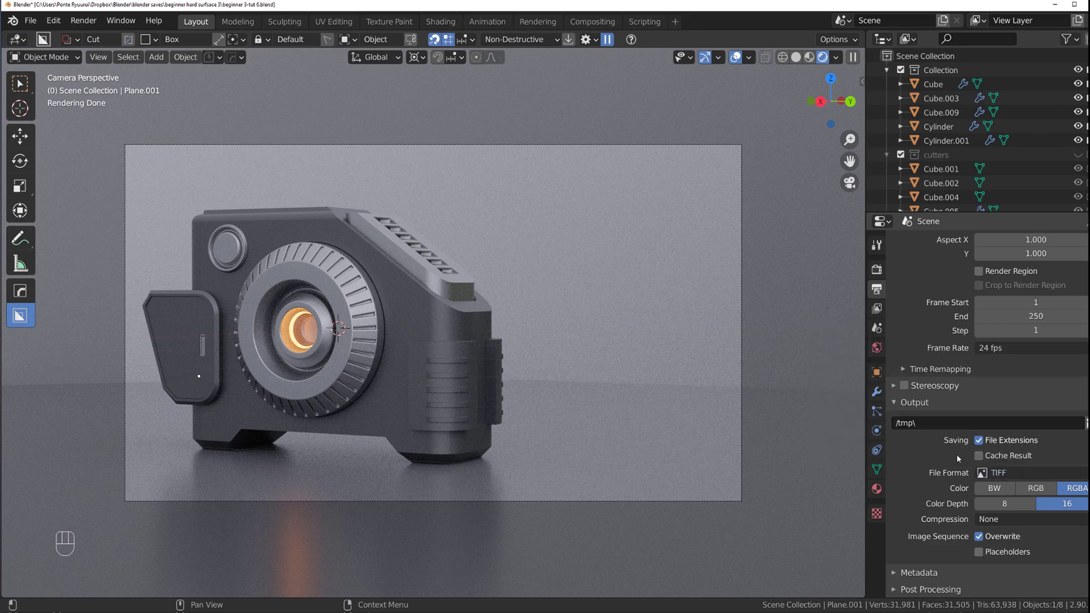